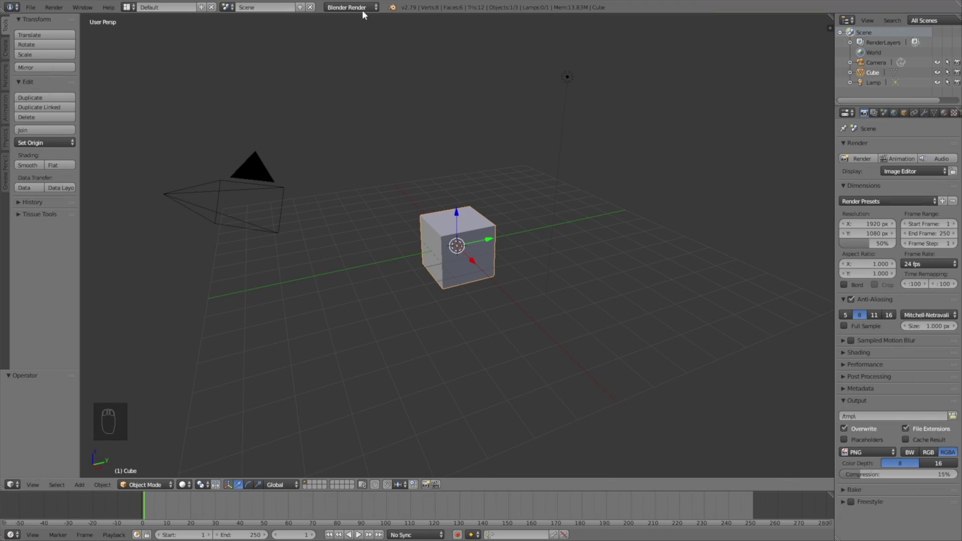
# Switch the render engine to Cycles Render.
pyautogui.moveTo(363, 14); pyautogui.dragTo(347, 46)
pyautogui.middleClick(347, 46)
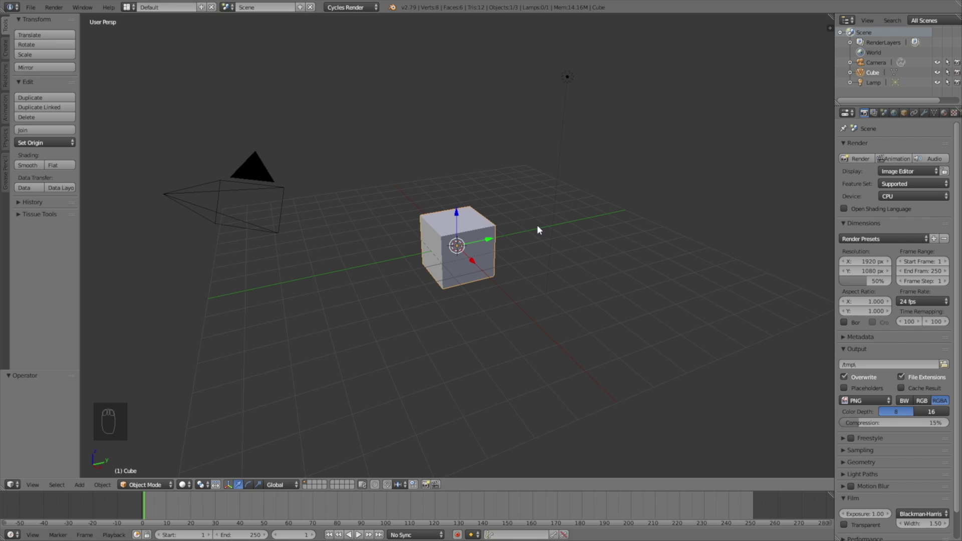
pyautogui.moveTo(546, 228); pyautogui.dragTo(757, 206)
# Scale the default cube up uniformly, then flatten it along Z into a wide, low box.
pyautogui.press('s')
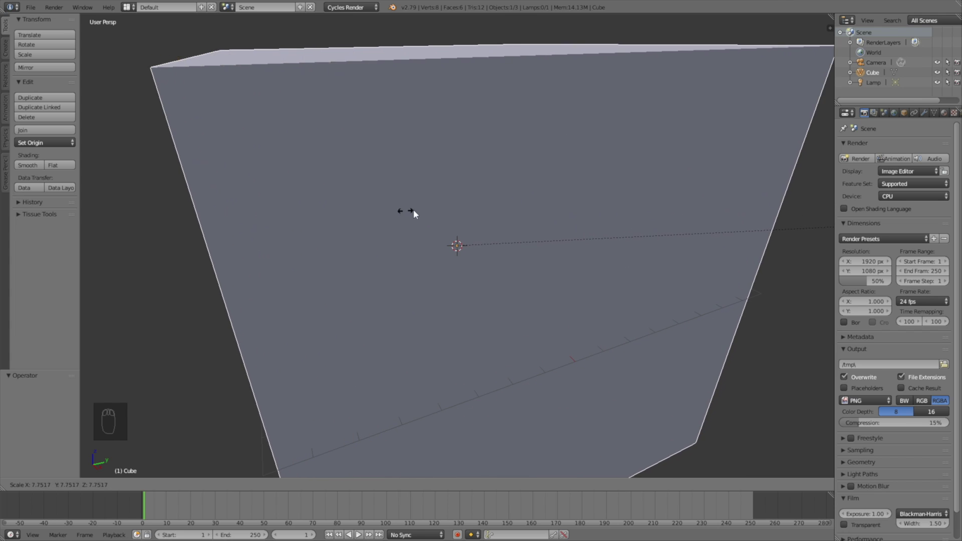
pyautogui.moveTo(462, 203); pyautogui.dragTo(526, 204)
pyautogui.press('s')
pyautogui.moveTo(529, 220); pyautogui.dragTo(558, 223)
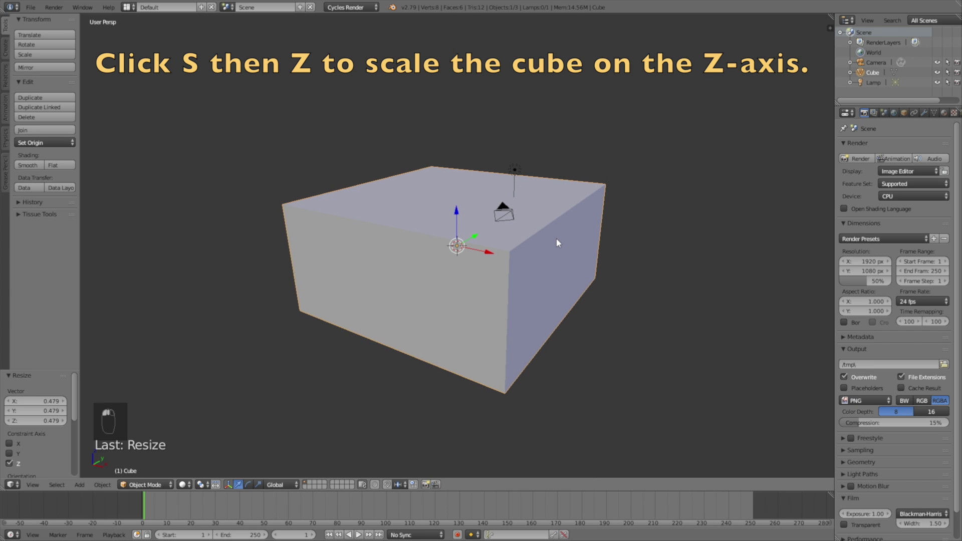
pyautogui.click(561, 242)
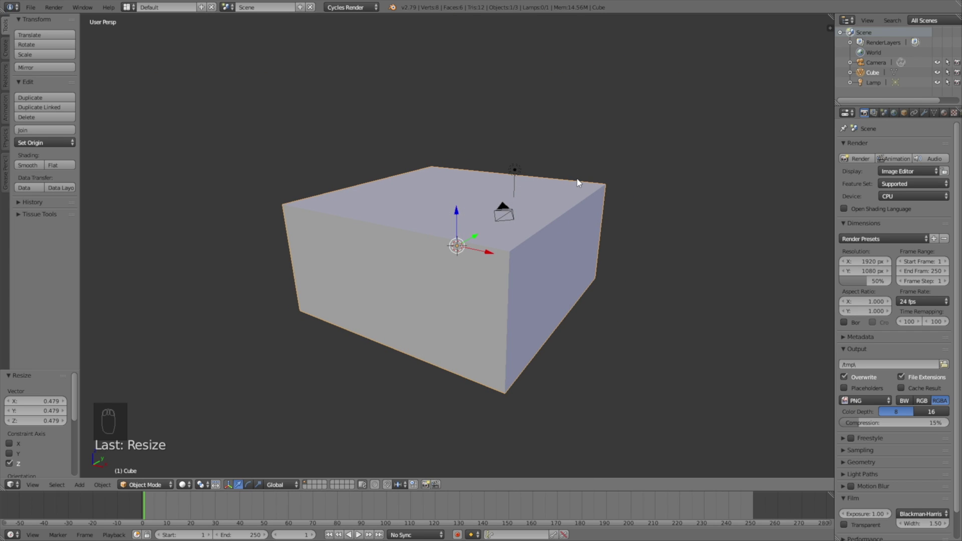
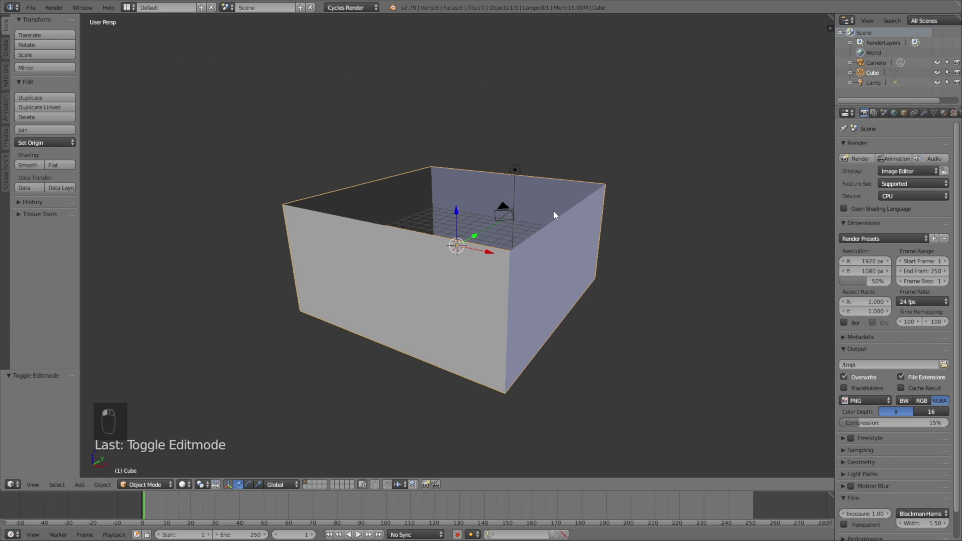
# Duplicate the open box as Cube.001 in place and select several of its faces for removal.
pyautogui.press('shift+d')
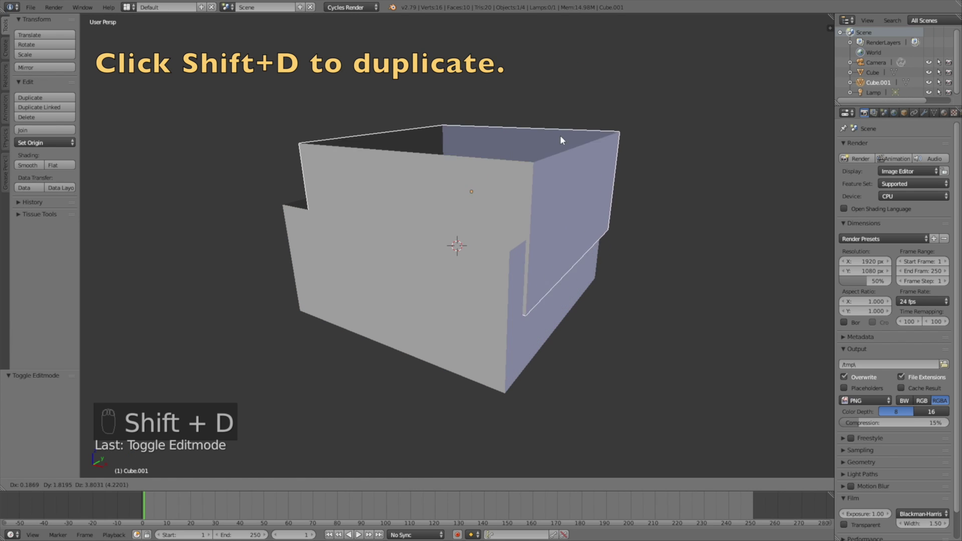
pyautogui.moveTo(563, 143); pyautogui.dragTo(147, 487)
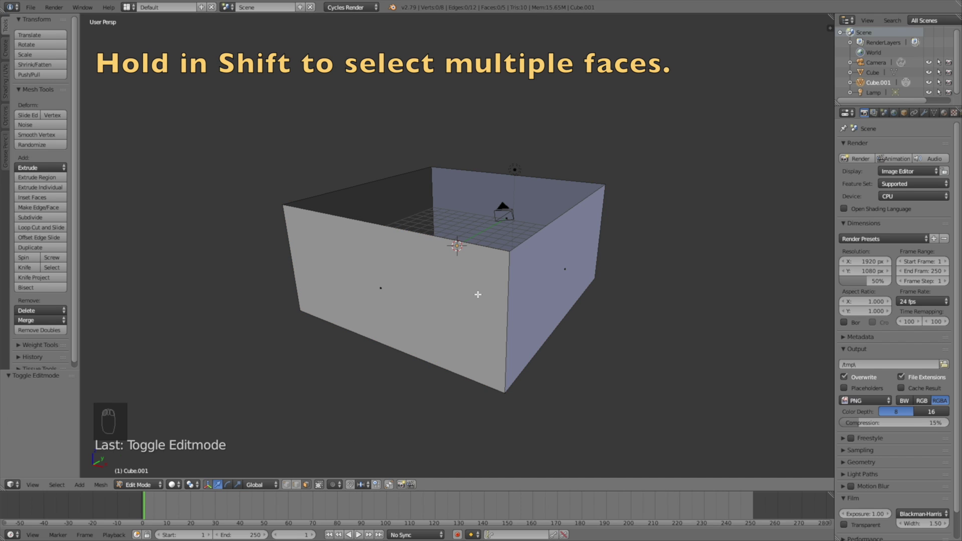
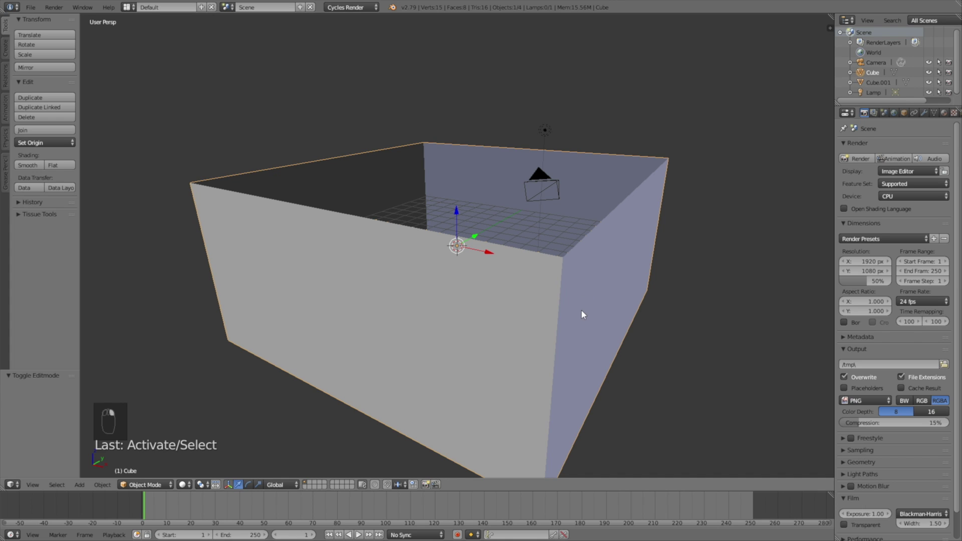
# Enable Collision physics on the original box in the Physics properties.
pyautogui.press('g')
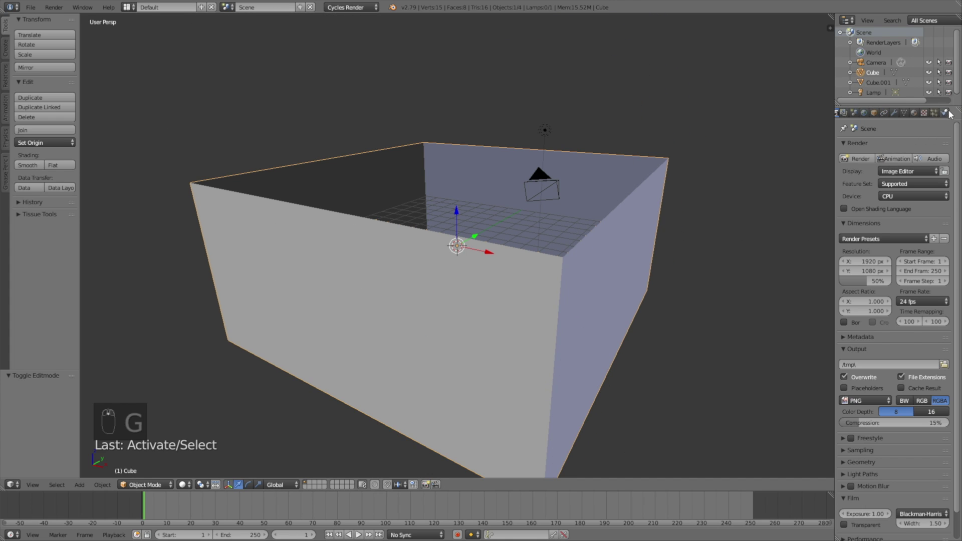
pyautogui.moveTo(949, 115); pyautogui.dragTo(888, 172)
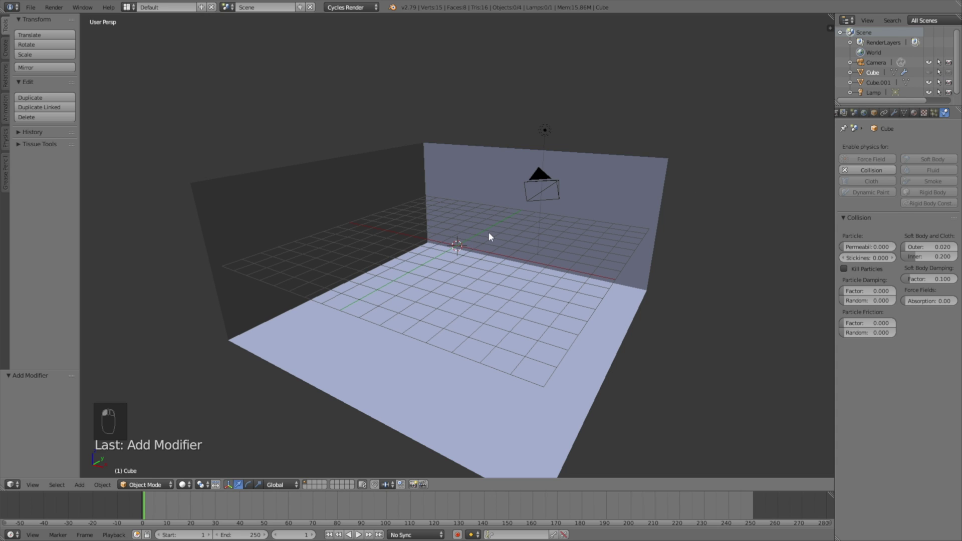
pyautogui.click(487, 229)
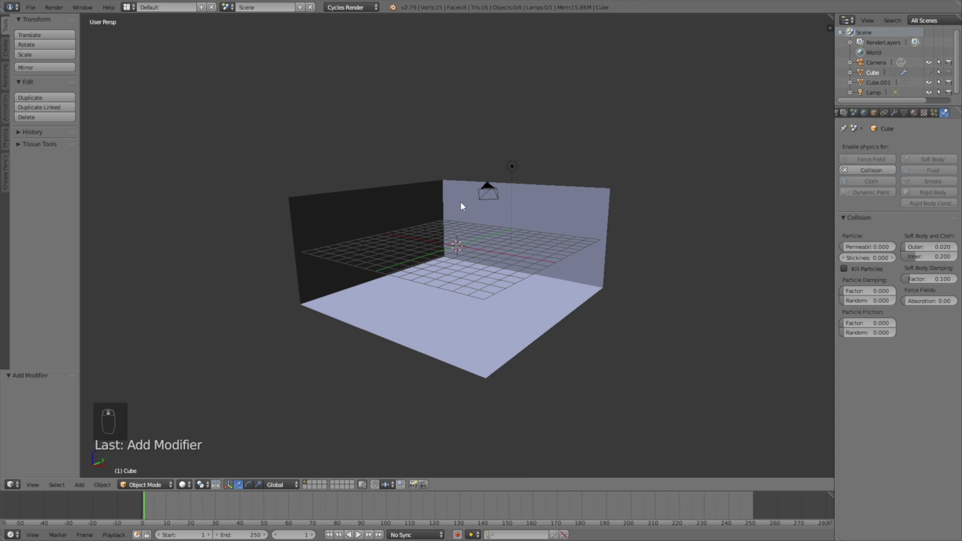
# Add a Solidify modifier to Cube.001, adjust its wall thickness and apply it permanently.
pyautogui.moveTo(453, 203); pyautogui.dragTo(894, 115)
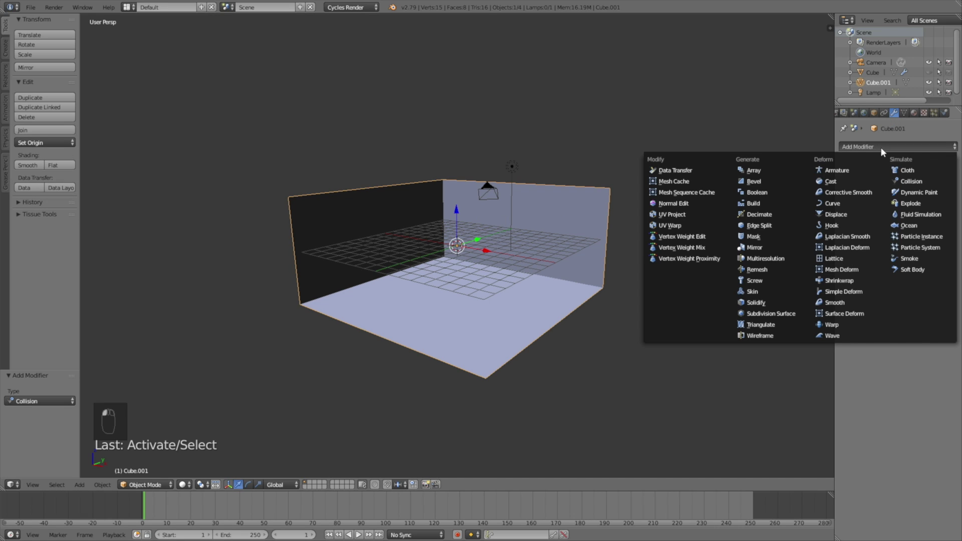
pyautogui.middleClick(786, 318)
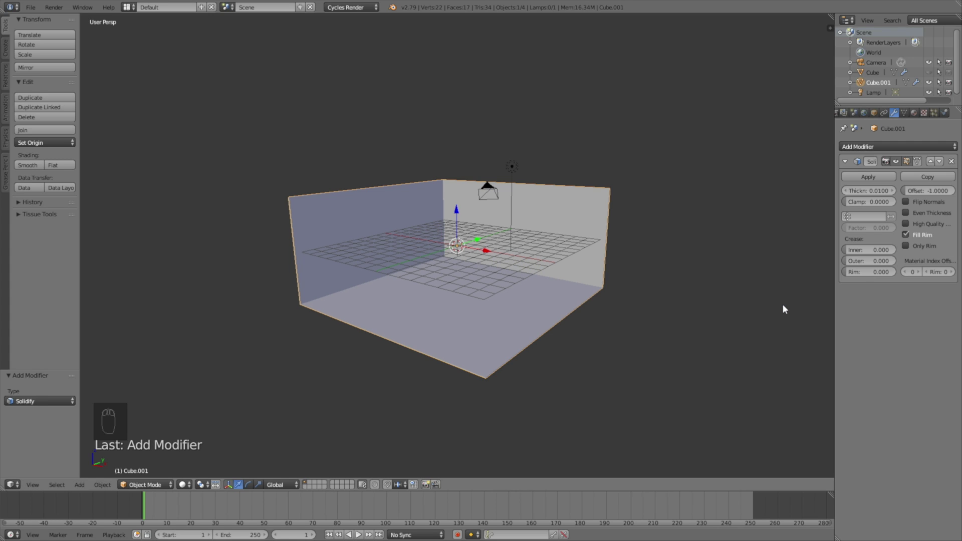
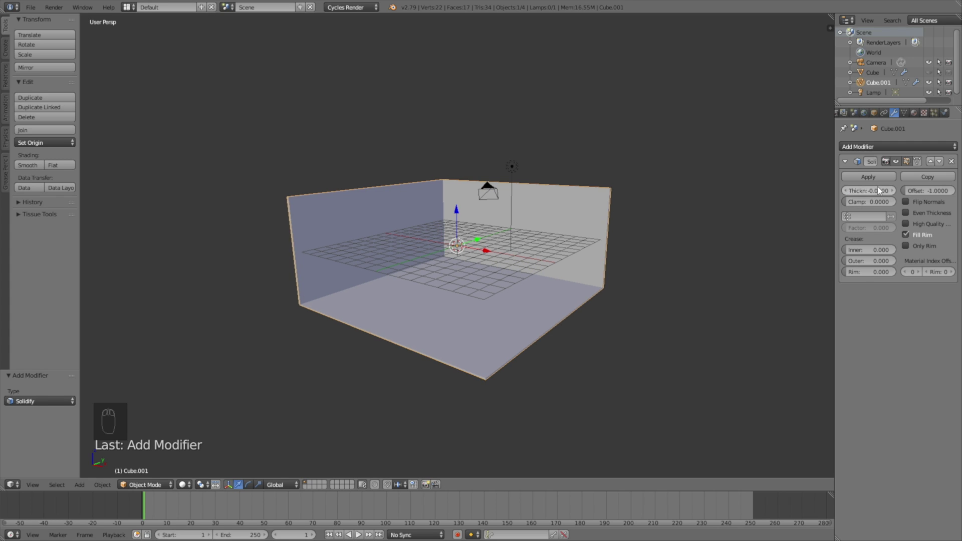
pyautogui.moveTo(861, 180); pyautogui.dragTo(515, 227)
pyautogui.moveTo(515, 227); pyautogui.dragTo(549, 129)
pyautogui.moveTo(549, 129); pyautogui.dragTo(898, 121)
# Make the lamp a Sun using nodes with emission strength 7.000.
pyautogui.middleClick(897, 120)
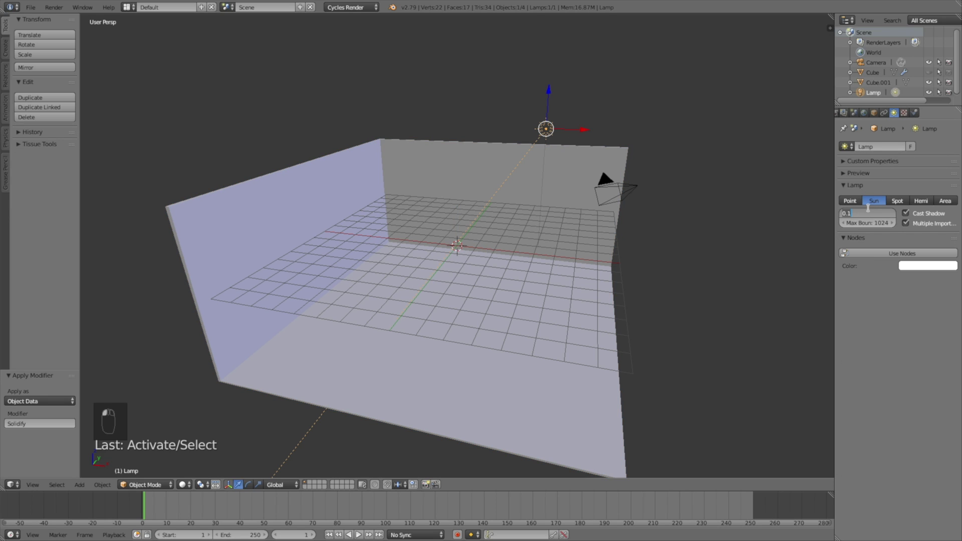
pyautogui.moveTo(870, 219); pyautogui.dragTo(888, 259)
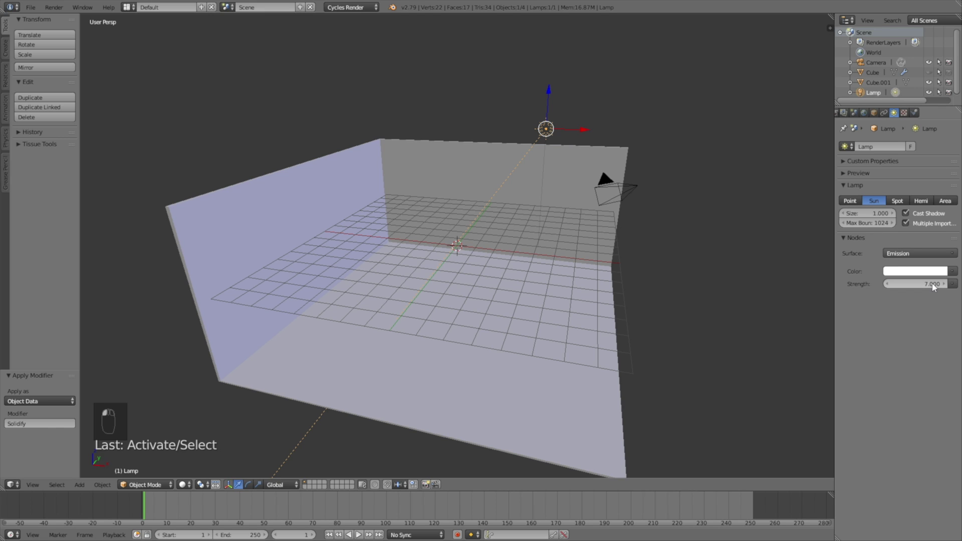
pyautogui.middleClick(695, 254)
# Move the sun lamp and rotate it to aim down at the box.
pyautogui.press('g')
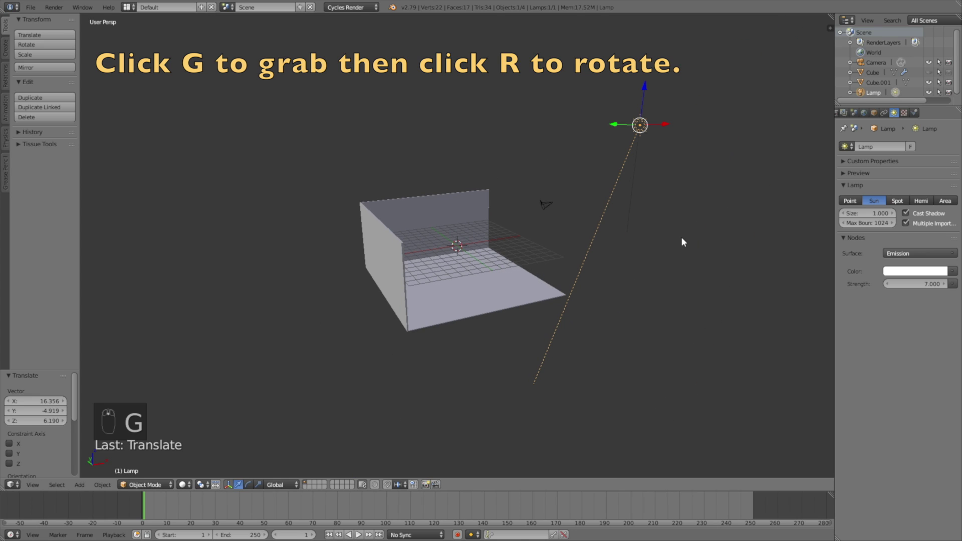
pyautogui.press('r')
pyautogui.moveTo(611, 237); pyautogui.dragTo(552, 210)
pyautogui.press('r')
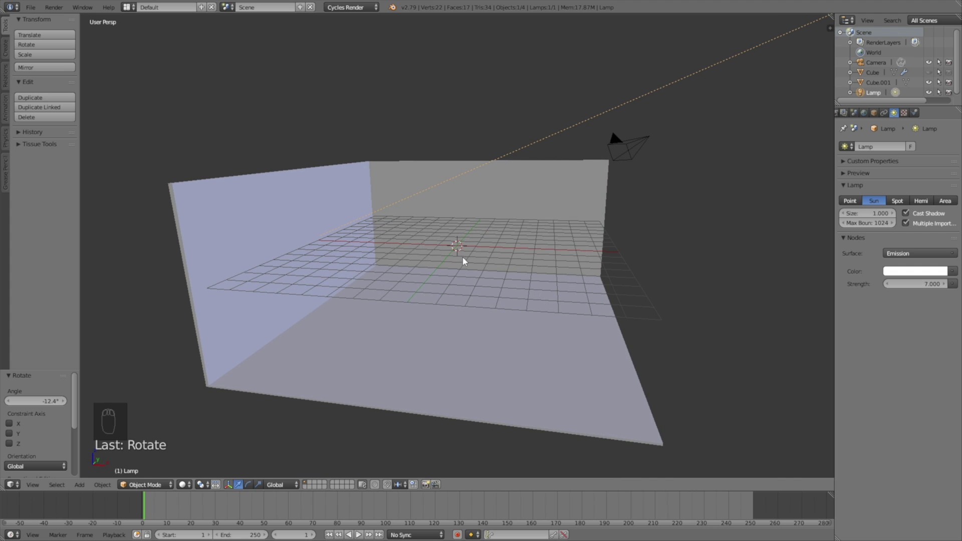
# Add a cylinder mesh and raise it straight up above the box.
pyautogui.press('shift+a')
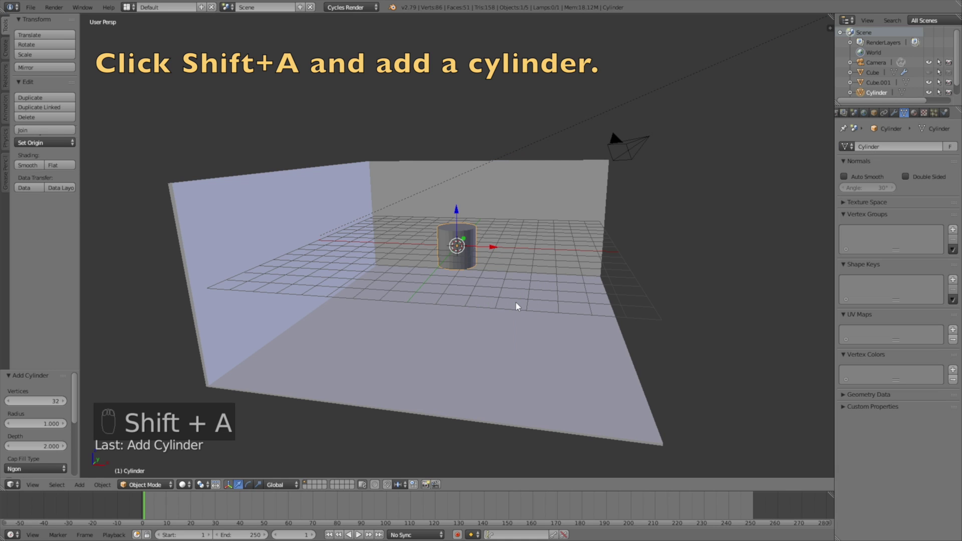
pyautogui.press('g')
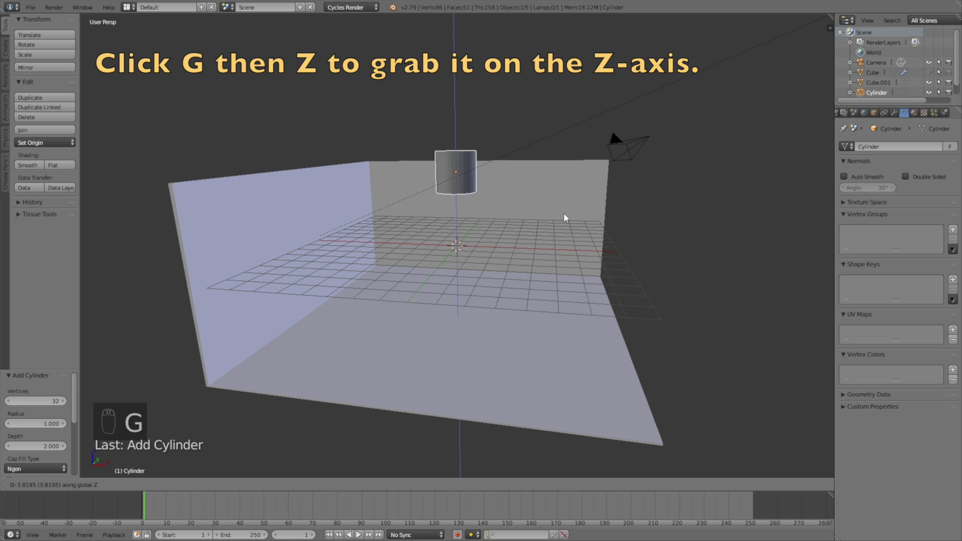
pyautogui.moveTo(567, 220); pyautogui.dragTo(569, 170)
# Widen the cylinder into a broad disc and flatten it vertically.
pyautogui.press('s')
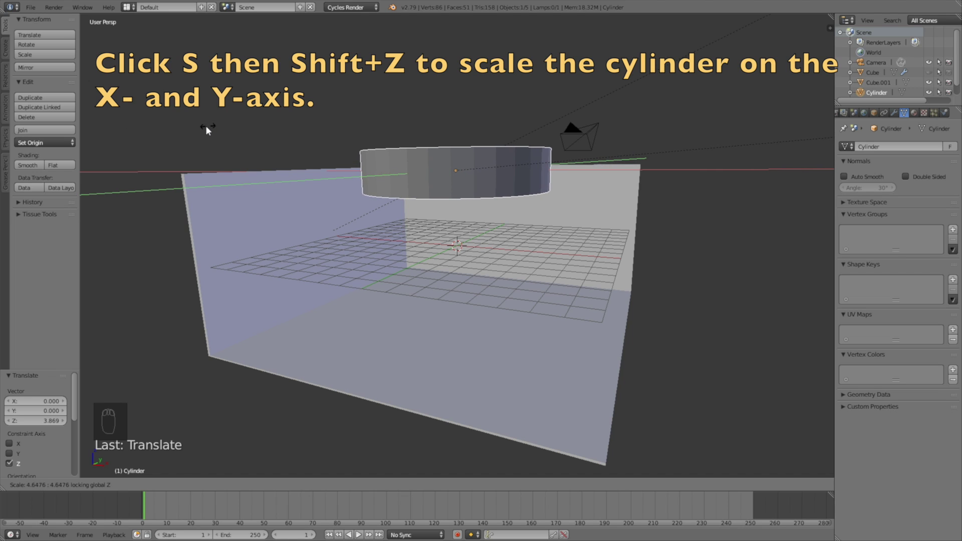
pyautogui.moveTo(485, 119); pyautogui.dragTo(496, 134)
pyautogui.middleClick(496, 135)
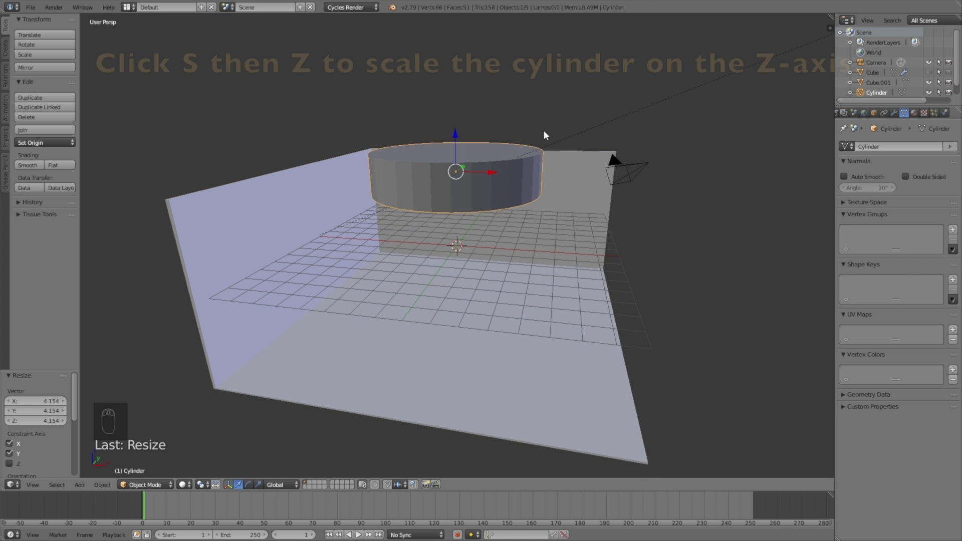
pyautogui.press('s')
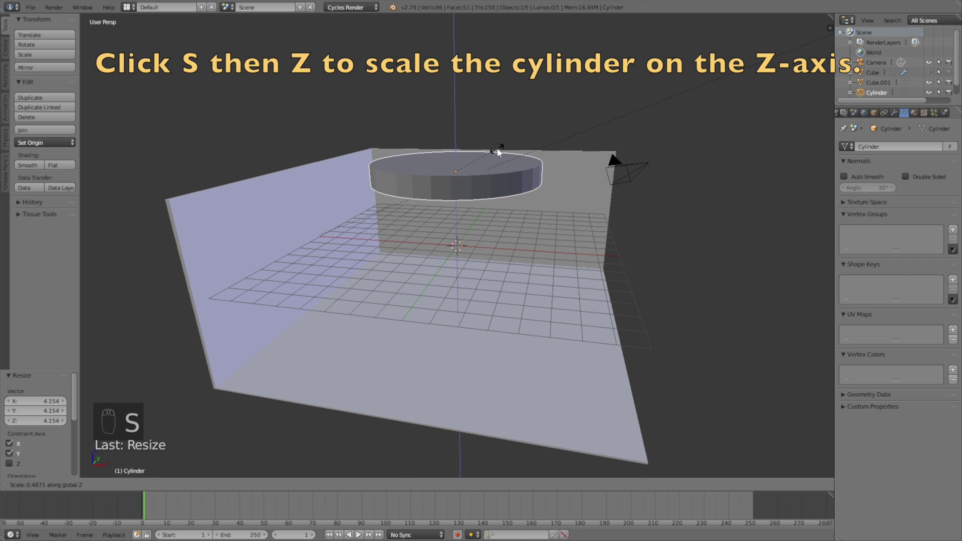
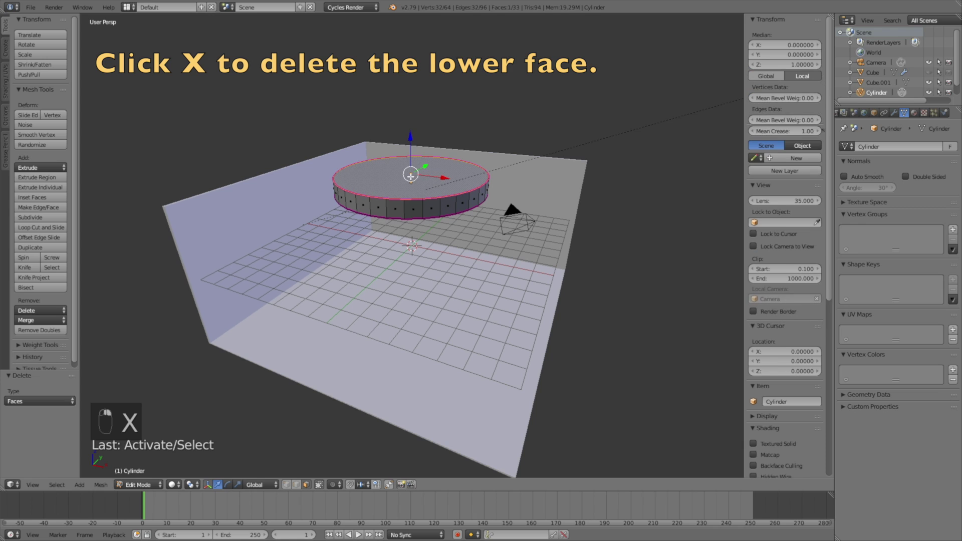
# Remove the cylinder's bottom face, inset its top face and extrude it upward into a tall tube.
pyautogui.press('e')
pyautogui.press('s')
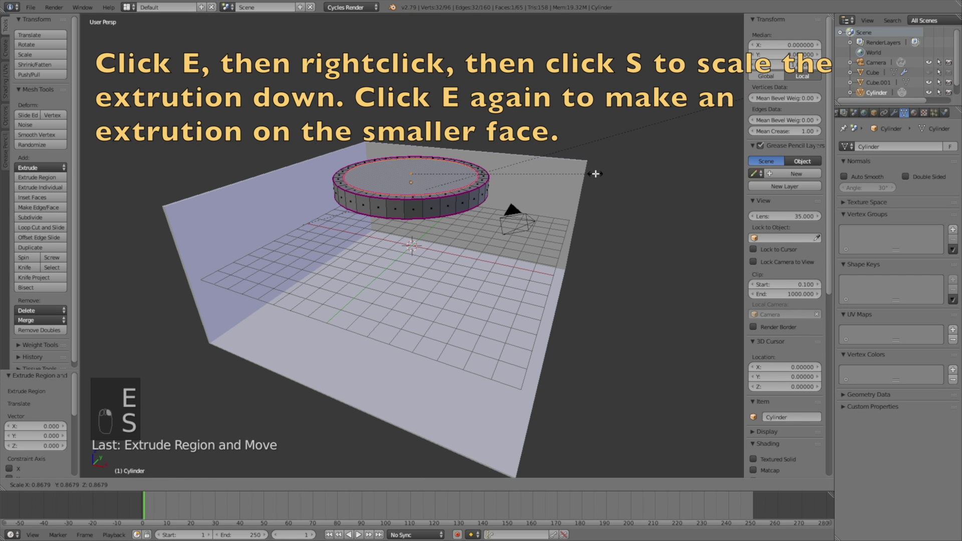
pyautogui.click(443, 70)
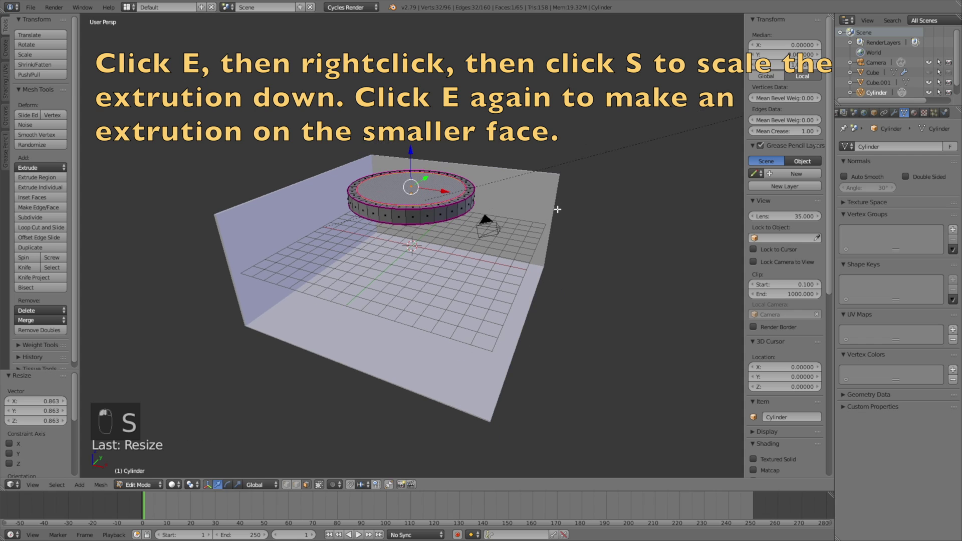
pyautogui.press('e')
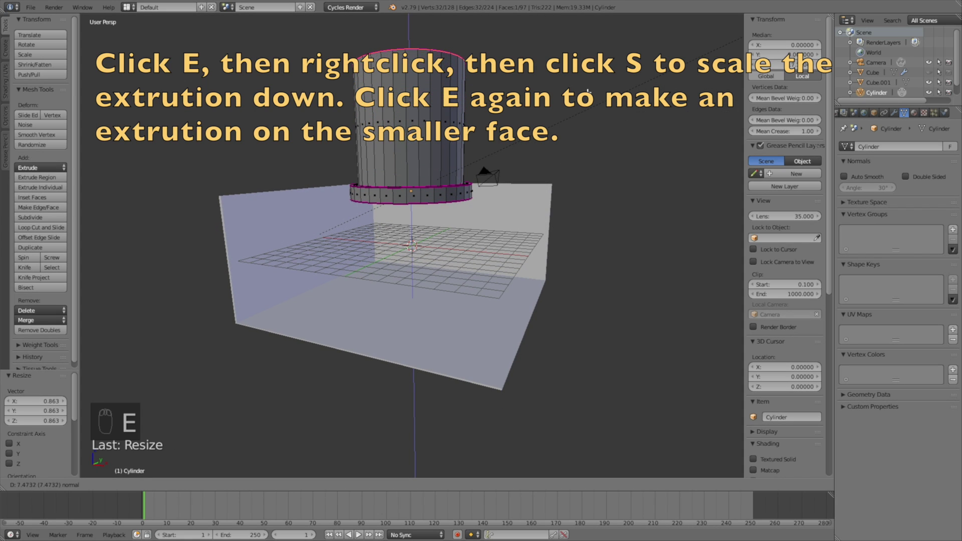
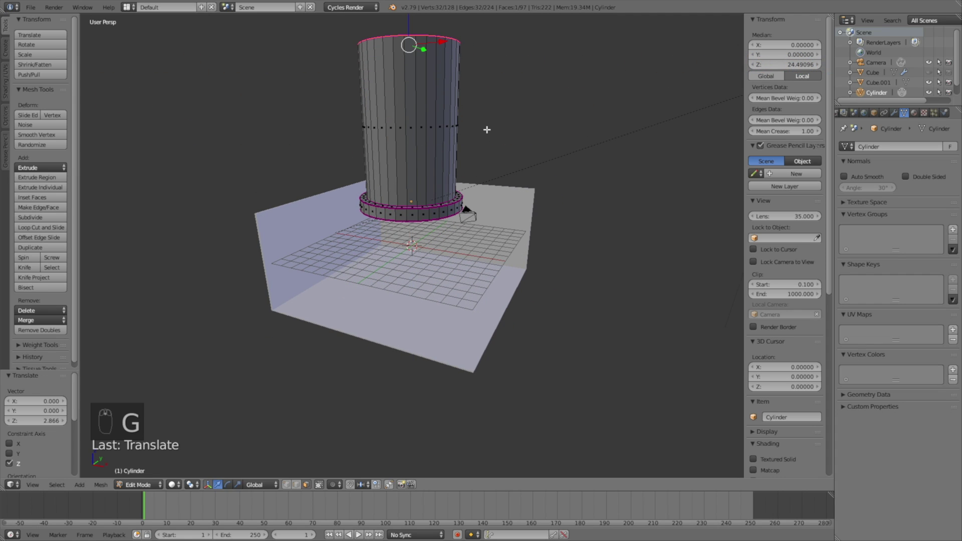
# Lower the shower head toward the box and give it a Subdivision Surface at viewport 2, render 4.
pyautogui.press('g')
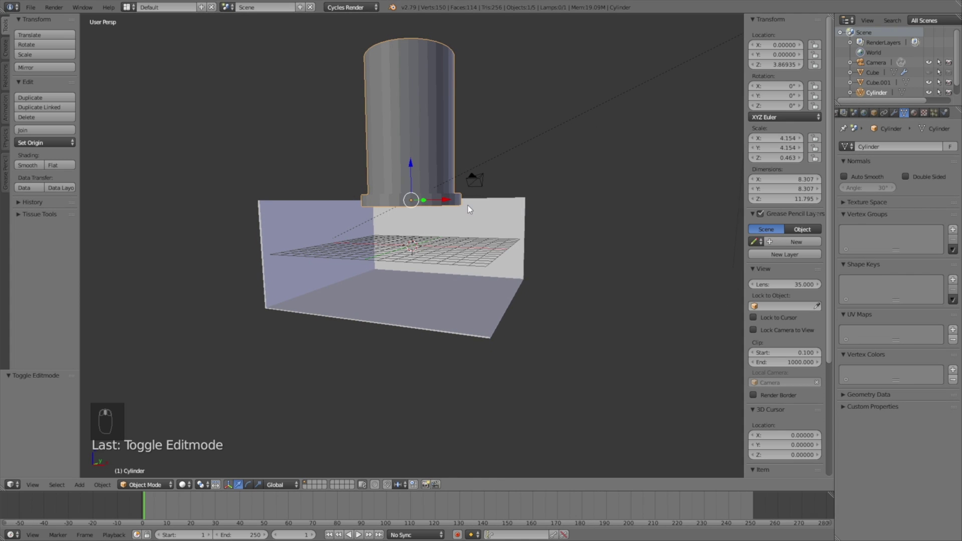
pyautogui.press('g')
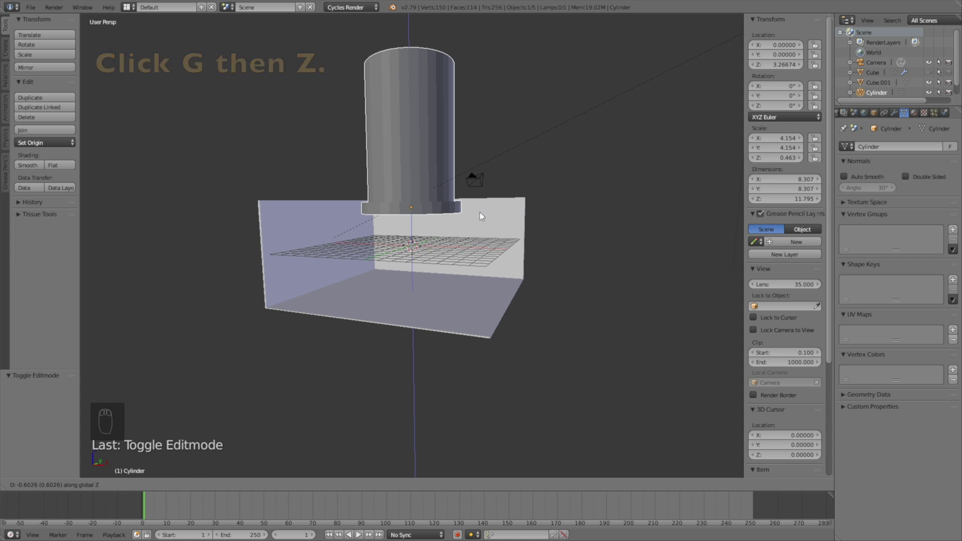
pyautogui.moveTo(481, 223); pyautogui.dragTo(894, 117)
pyautogui.middleClick(893, 116)
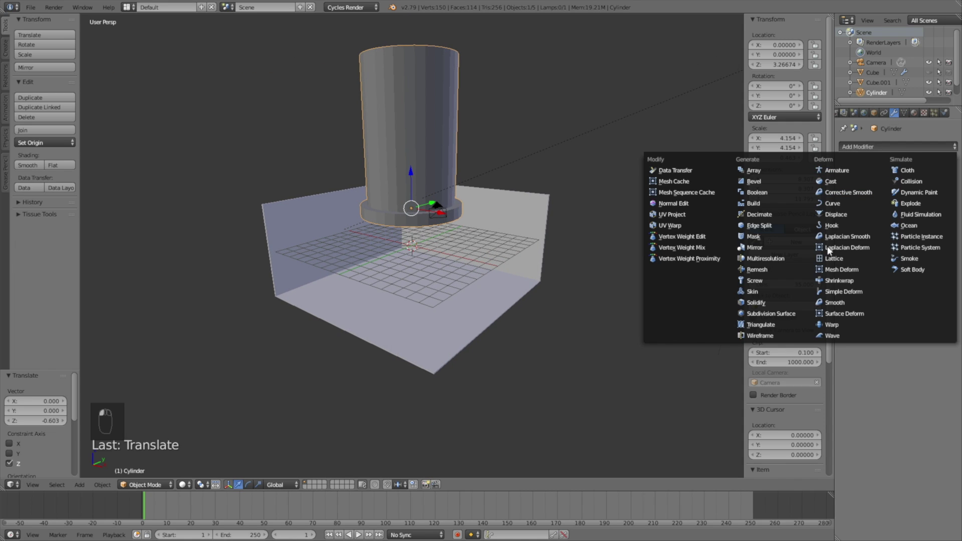
pyautogui.moveTo(890, 222); pyautogui.dragTo(896, 211)
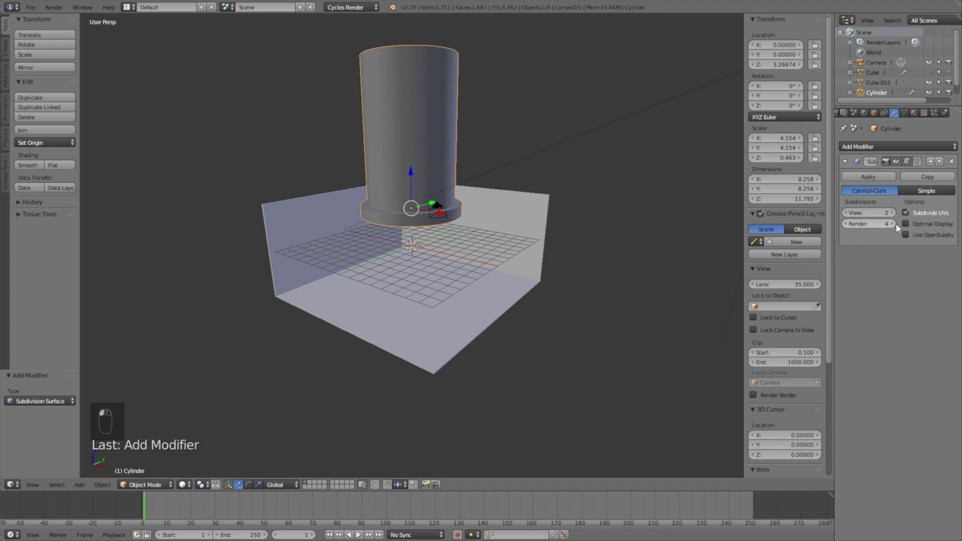
# Add a Solidify modifier to the cylinder and inspect its underside.
pyautogui.click(449, 214)
pyautogui.middleClick(451, 204)
pyautogui.moveTo(460, 198); pyautogui.dragTo(847, 146)
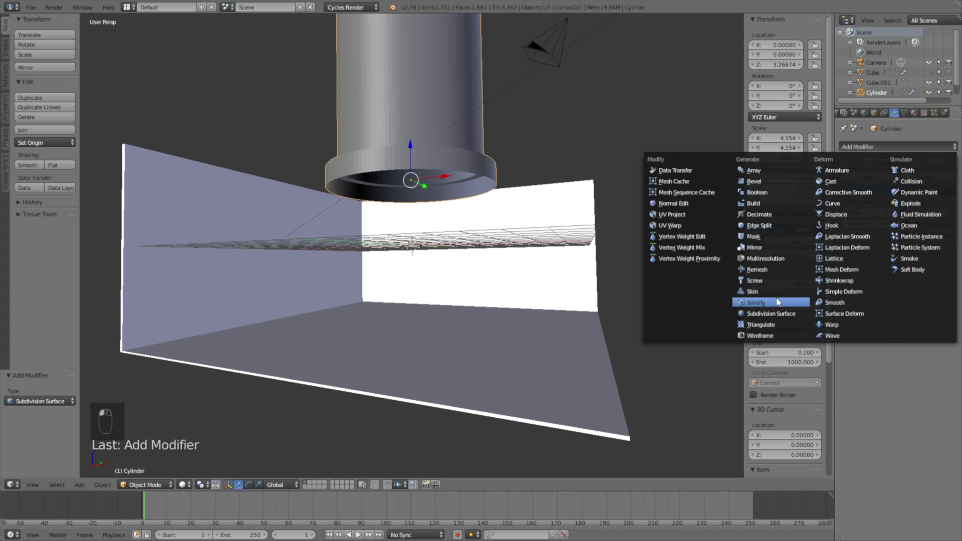
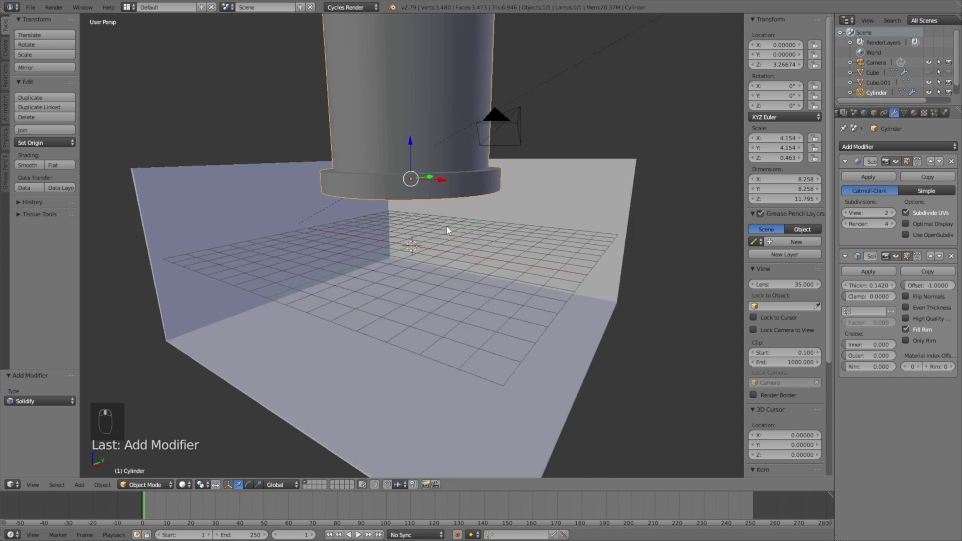
# Snap the 3D cursor to the cylinder, add a circle mesh there and scale it to about 3.11 to fit the rim.
pyautogui.moveTo(413, 218); pyautogui.dragTo(389, 228)
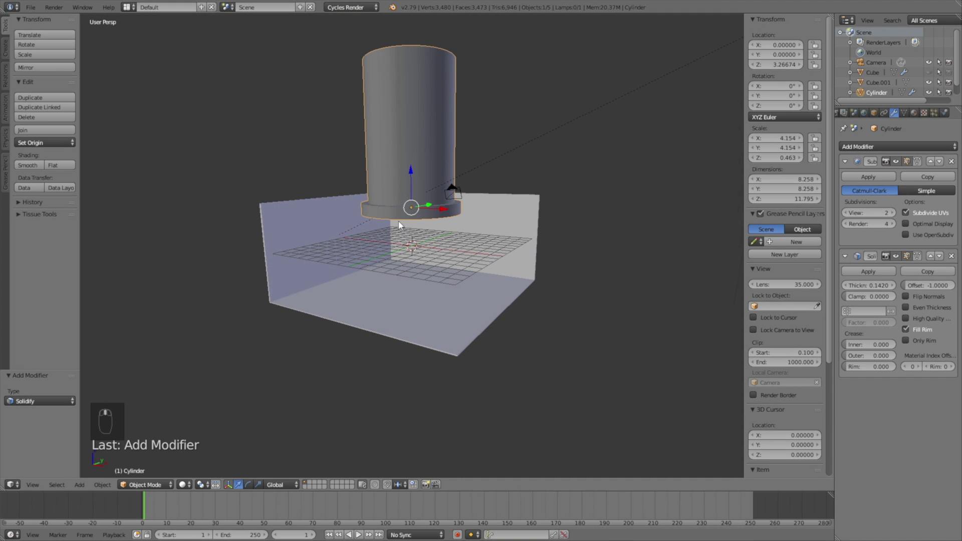
pyautogui.moveTo(399, 225); pyautogui.dragTo(439, 234)
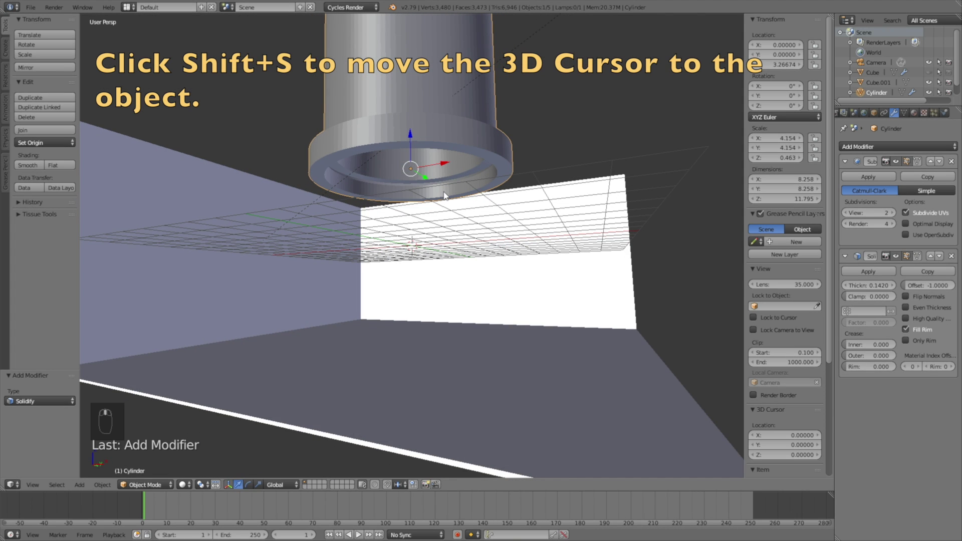
pyautogui.press('shift+s')
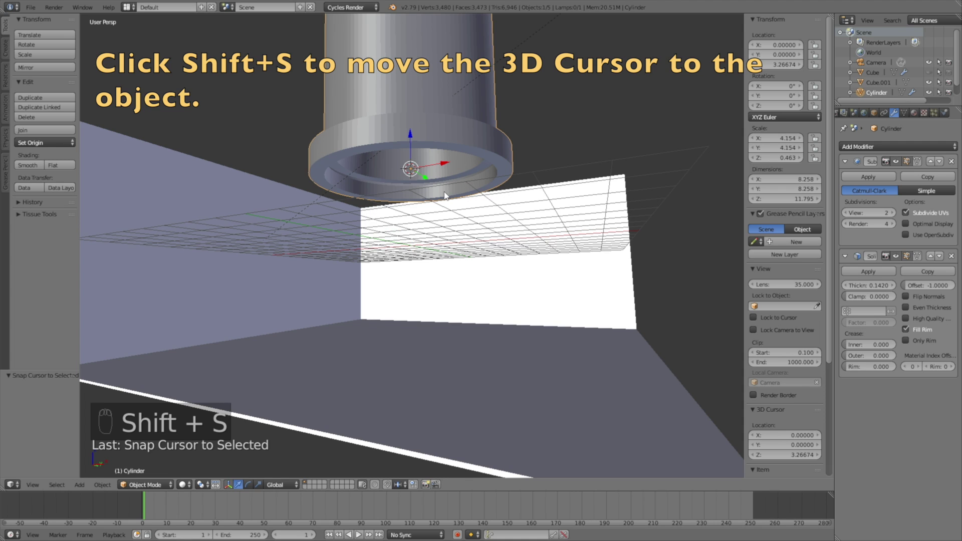
pyautogui.press('shift+a')
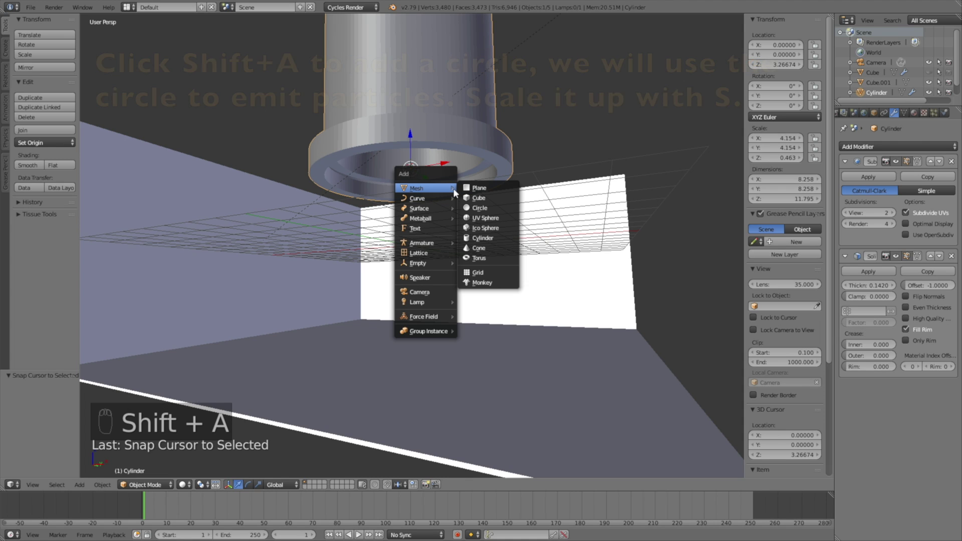
pyautogui.moveTo(476, 185); pyautogui.dragTo(474, 201)
pyautogui.press('s')
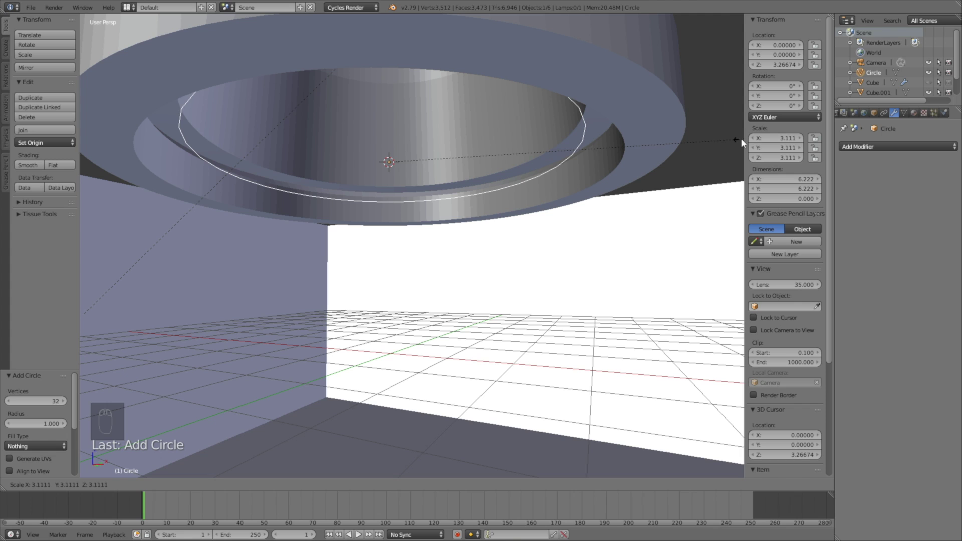
pyautogui.moveTo(744, 139); pyautogui.dragTo(237, 391)
# Fill the circle with a face in Edit Mode and return to object mode.
pyautogui.press('Tab')
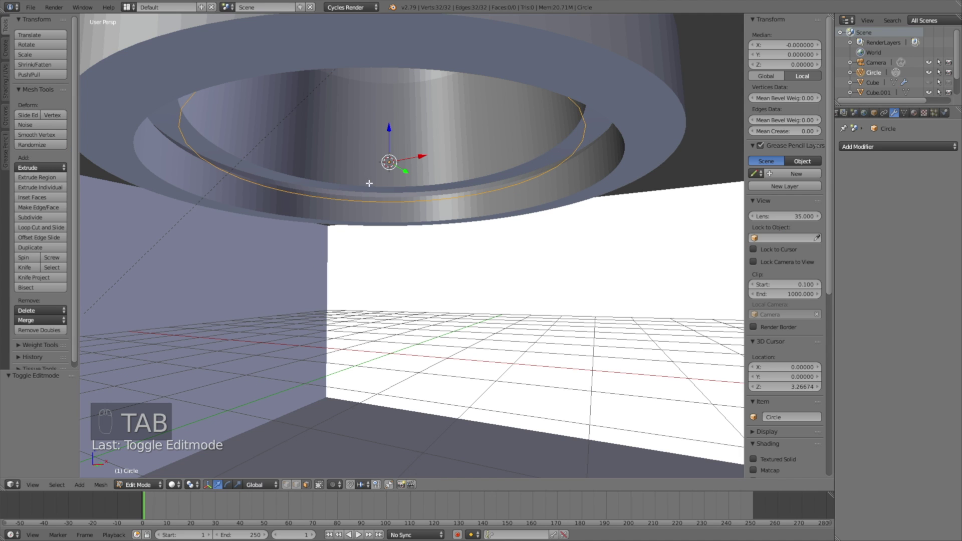
pyautogui.press('f')
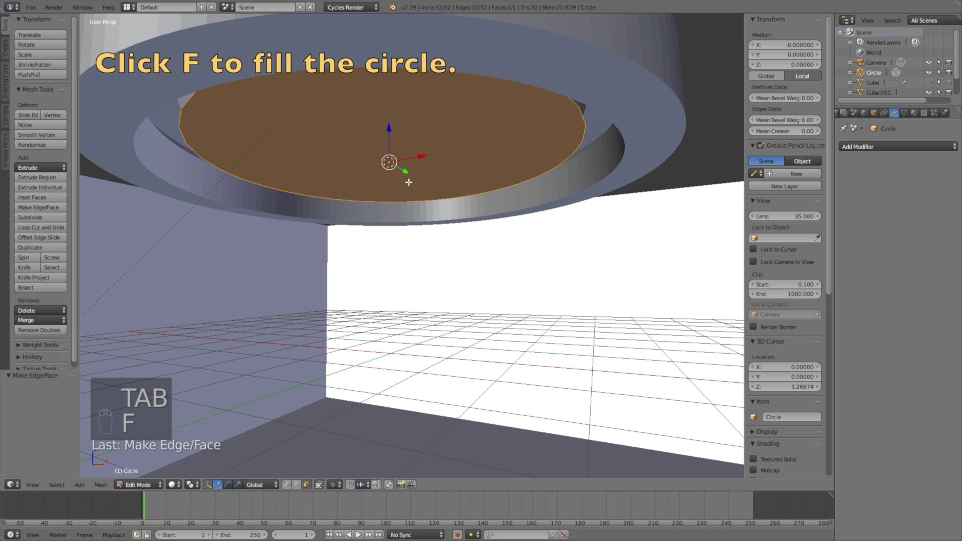
pyautogui.press('Tab')
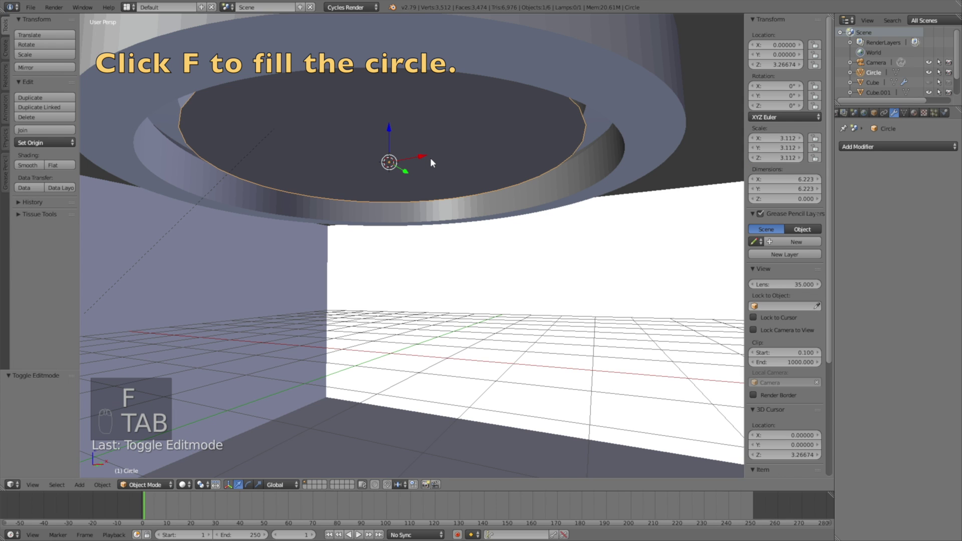
pyautogui.middleClick(435, 163)
pyautogui.middleClick(432, 162)
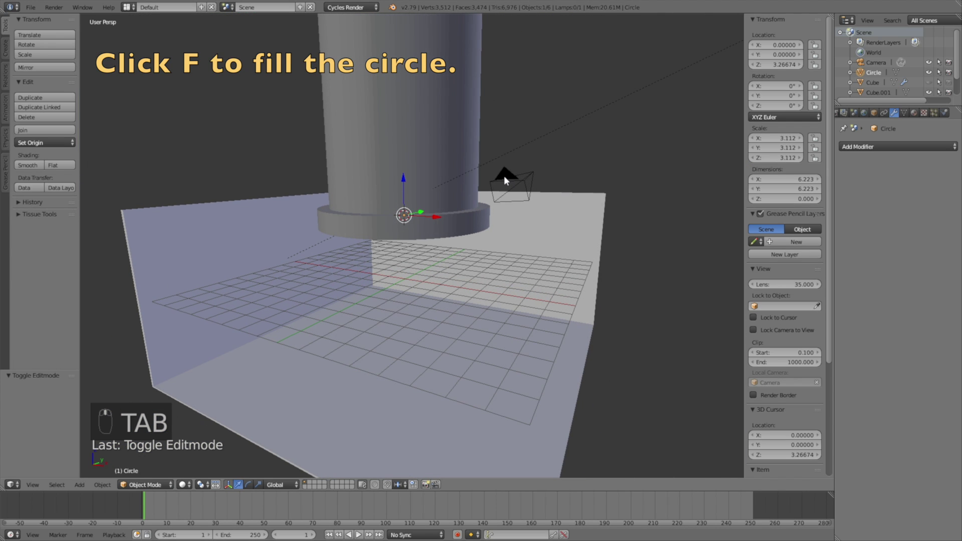
# Give the circle a new particle system: 100000 particles, end frame 100, lifetime 5000.
pyautogui.moveTo(529, 180); pyautogui.dragTo(937, 116)
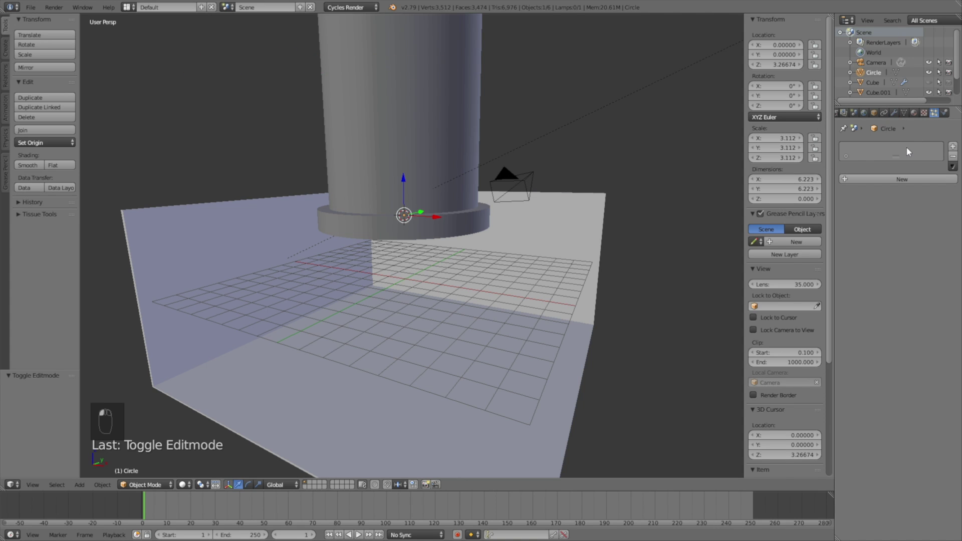
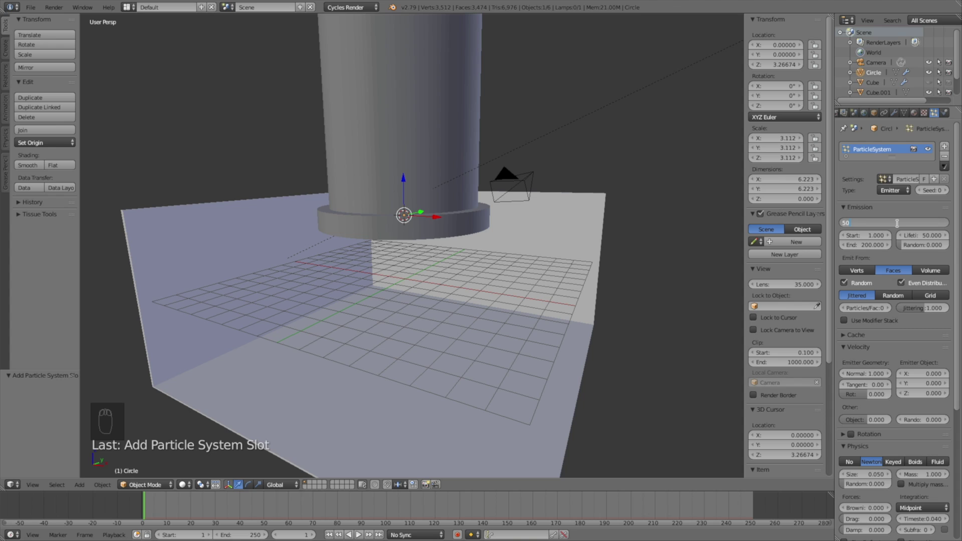
pyautogui.press('0')
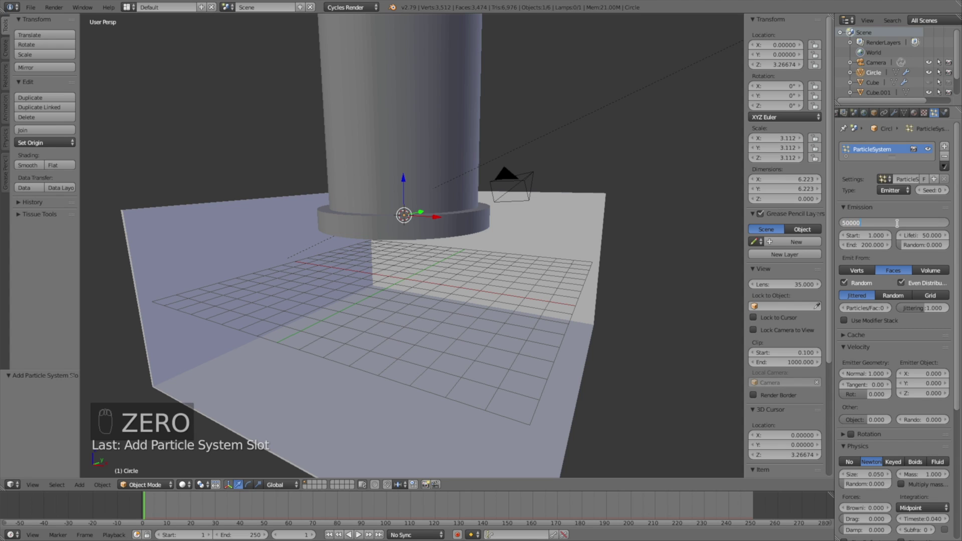
pyautogui.press('BackSpace')
pyautogui.press('BackSpace')
pyautogui.press('BackSpace')
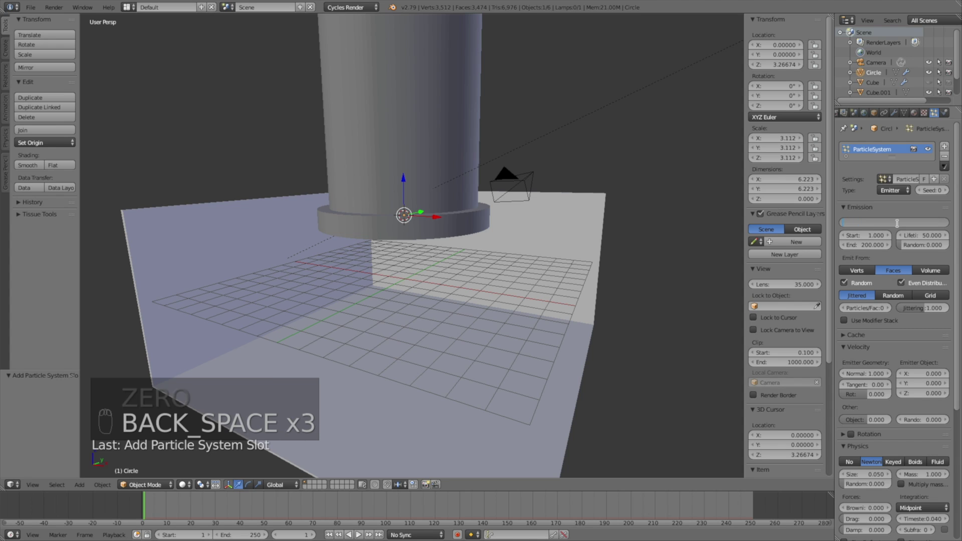
pyautogui.press('0')
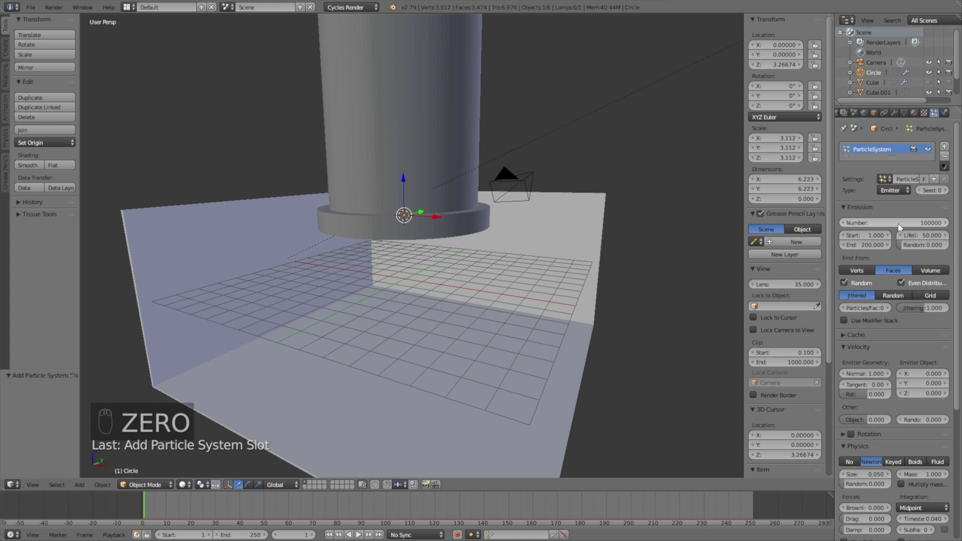
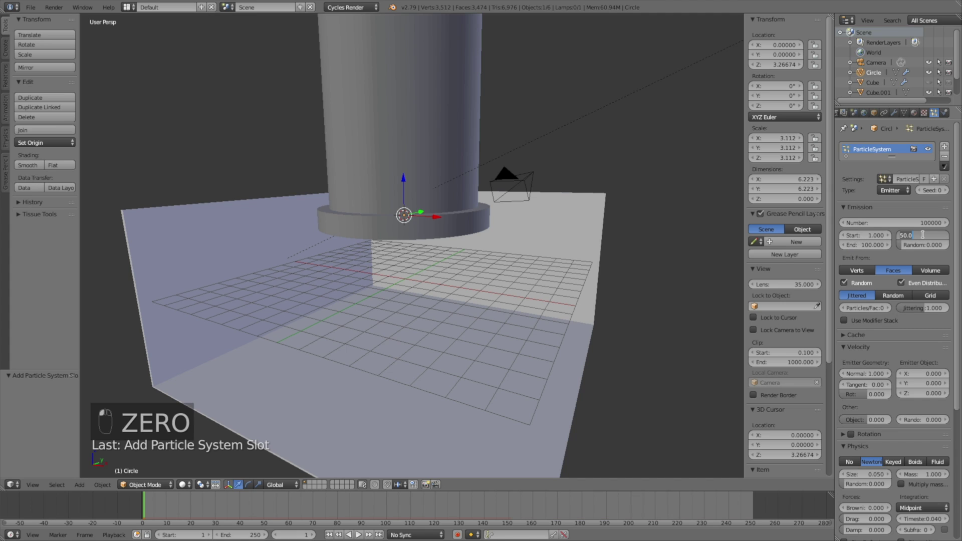
pyautogui.press('0')
pyautogui.press('0')
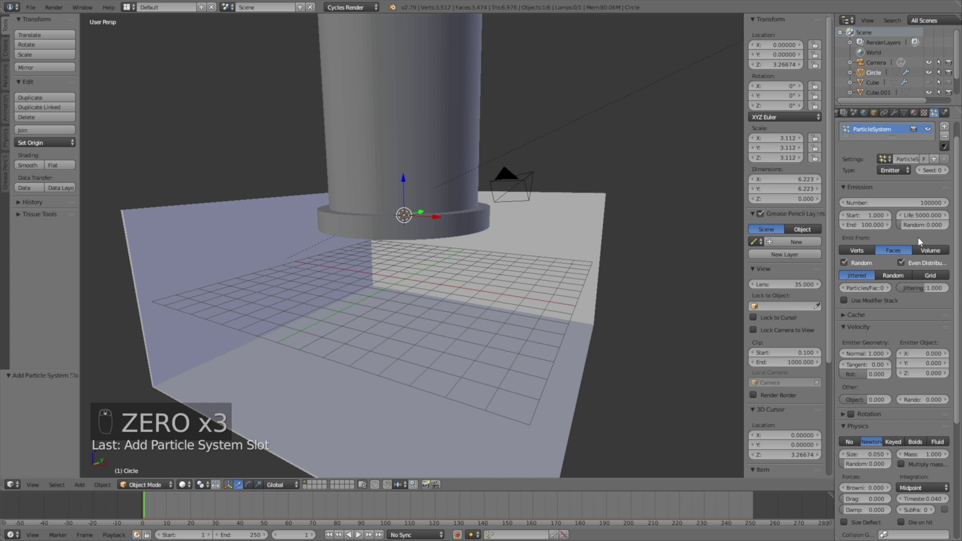
pyautogui.middleClick(919, 242)
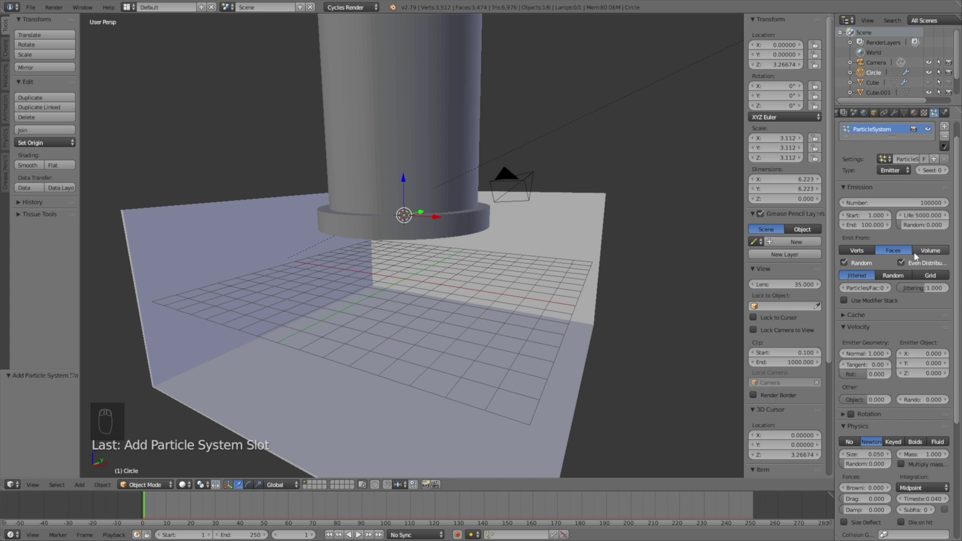
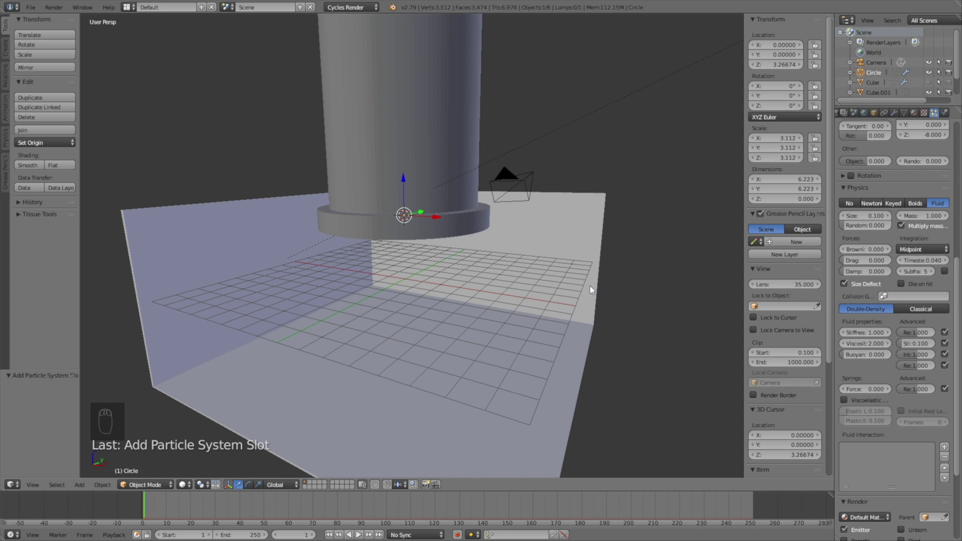
# Play the particle animation until the orange fluid pours into the box, stopping near frame 50.
pyautogui.moveTo(358, 532); pyautogui.dragTo(455, 400)
pyautogui.moveTo(482, 368); pyautogui.dragTo(475, 380)
pyautogui.click(475, 380)
pyautogui.middleClick(441, 349)
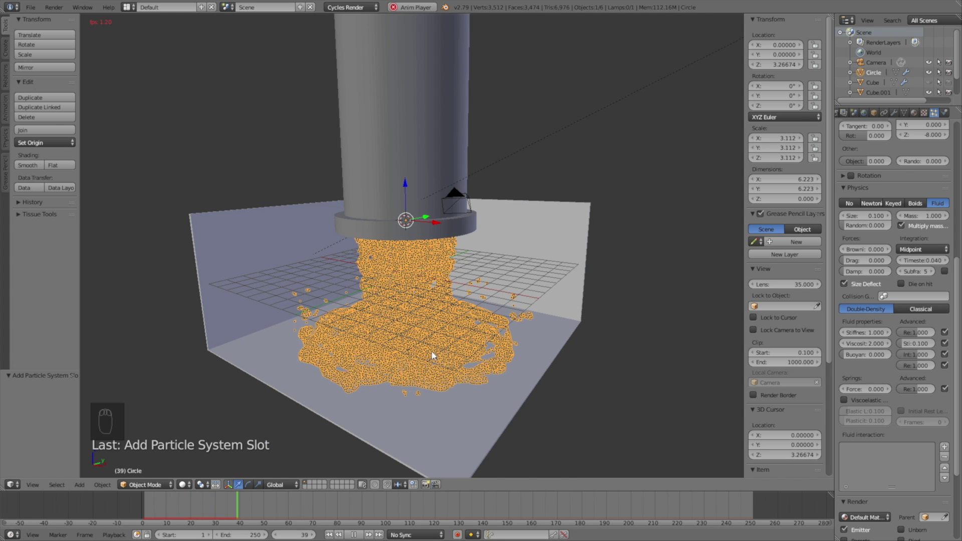
pyautogui.click(428, 350)
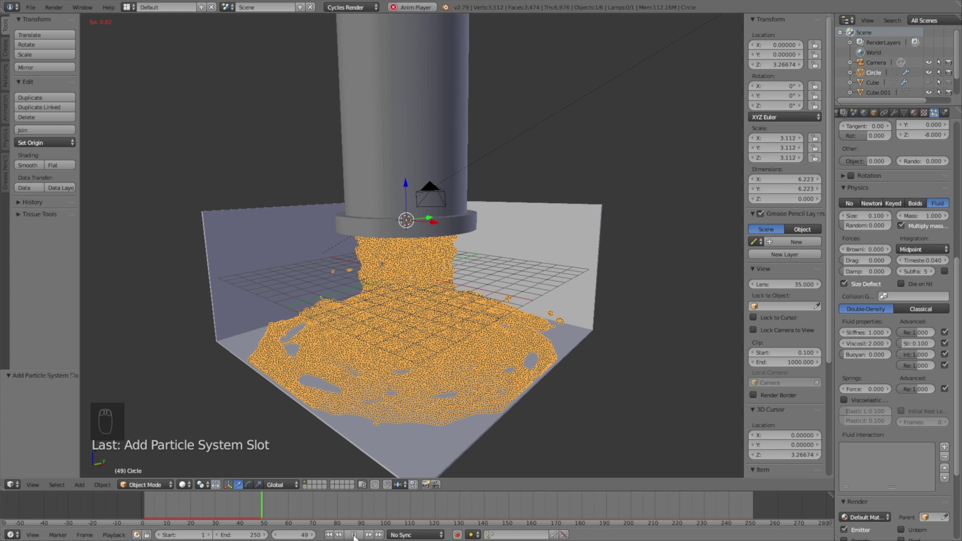
pyautogui.click(357, 534)
pyautogui.middleClick(417, 299)
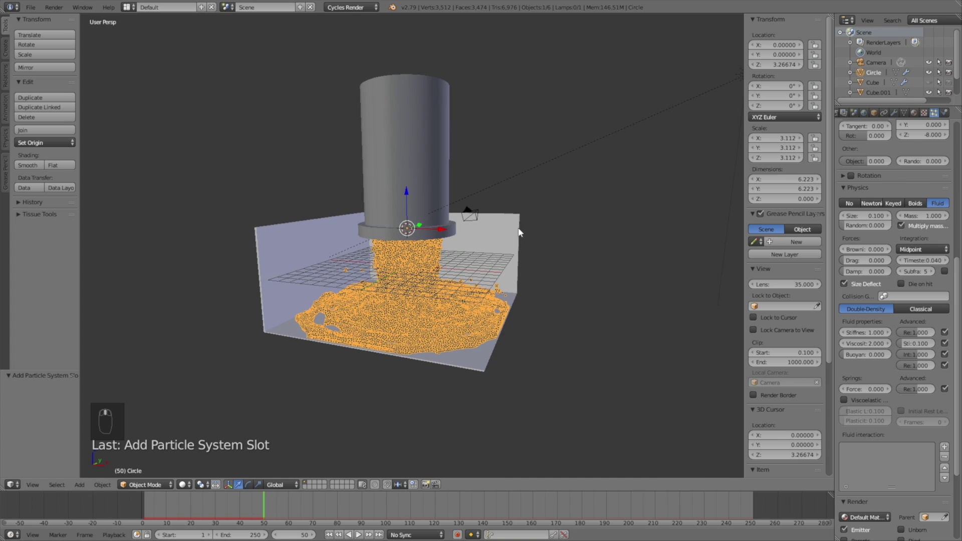
# Switch to rendered preview and give the box a dark material.
pyautogui.press('shift+z')
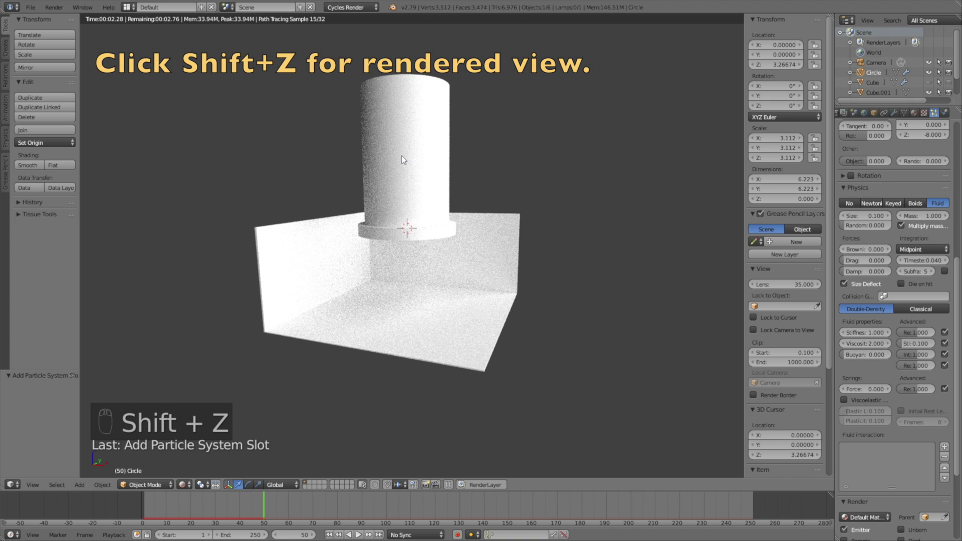
pyautogui.rightClick(318, 223)
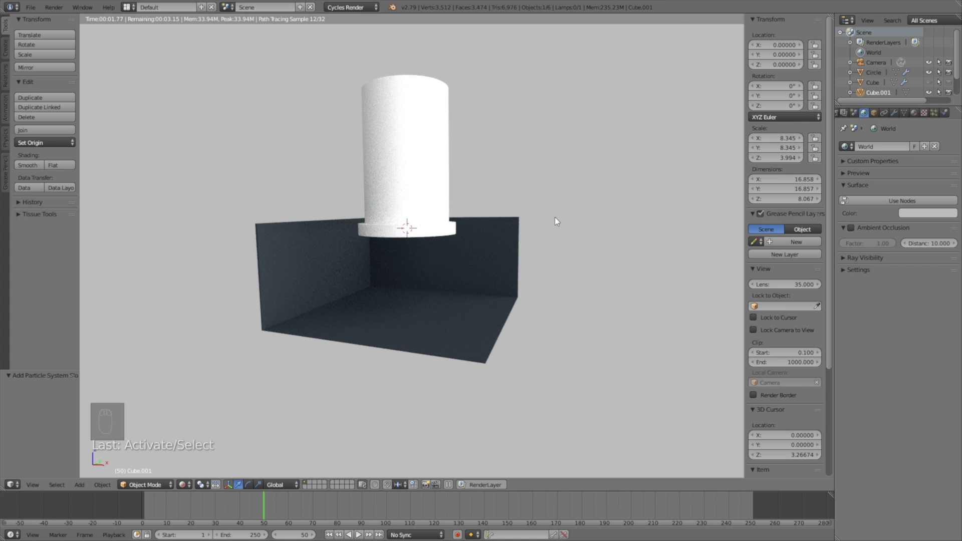
pyautogui.rightClick(448, 86)
pyautogui.moveTo(448, 86); pyautogui.dragTo(443, 83)
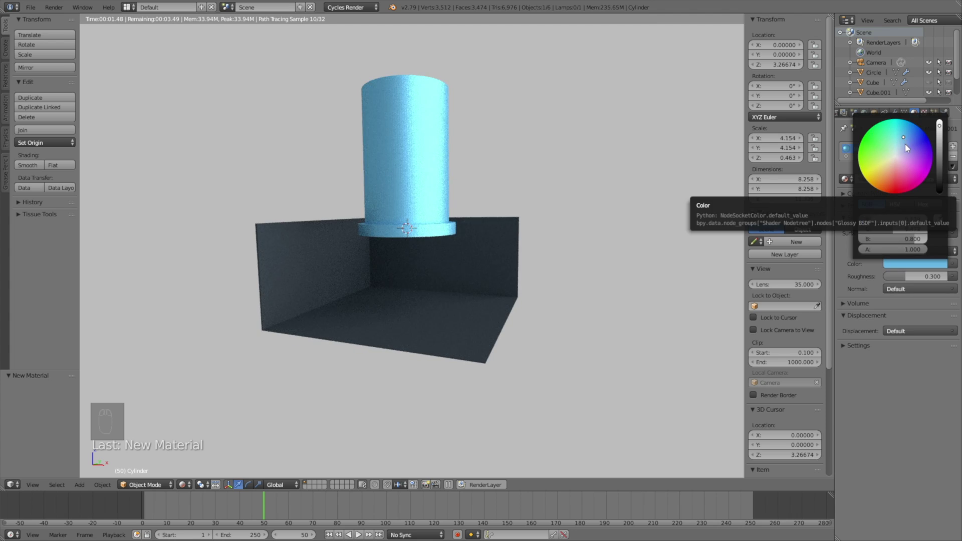
# Give the shower-head cylinder a light blue Glossy BSDF material with roughness 0.3.
pyautogui.moveTo(488, 167); pyautogui.dragTo(502, 225)
pyautogui.moveTo(502, 225); pyautogui.dragTo(527, 237)
pyautogui.moveTo(527, 237); pyautogui.dragTo(548, 232)
pyautogui.moveTo(548, 233); pyautogui.dragTo(470, 263)
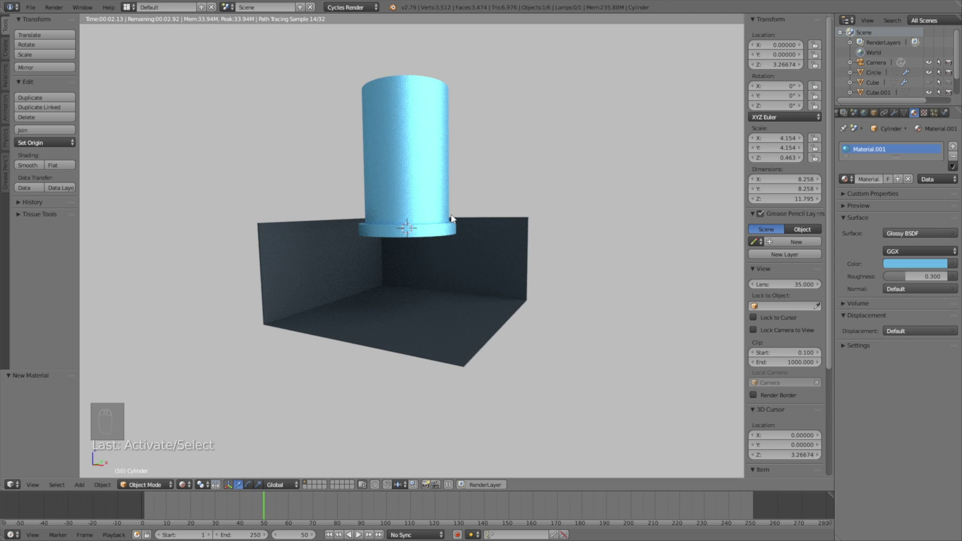
# Back in solid shading, bake the circle emitter's particle cache for all 250 frames and scrub to frame 191.
pyautogui.middleClick(449, 220)
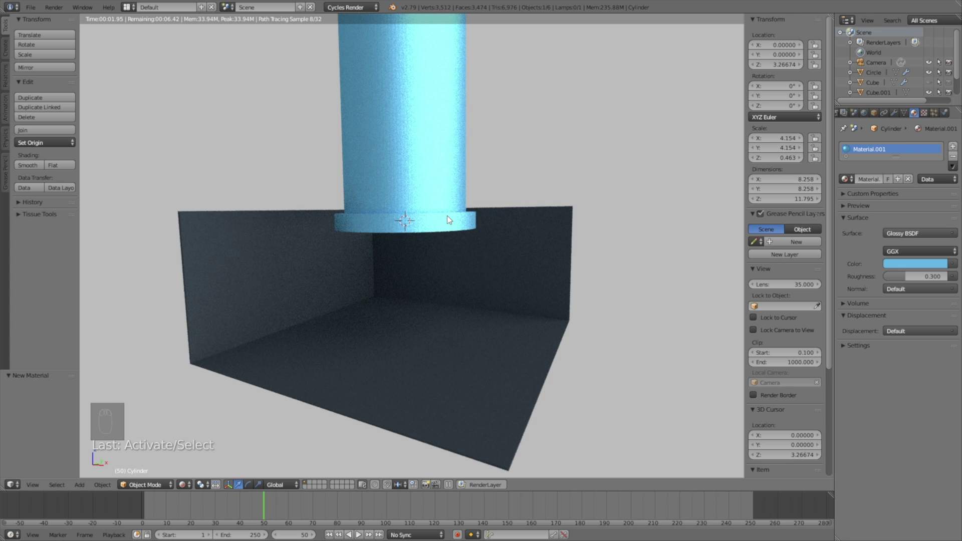
pyautogui.middleClick(448, 220)
pyautogui.press('shift+z')
pyautogui.rightClick(421, 228)
pyautogui.rightClick(880, 203)
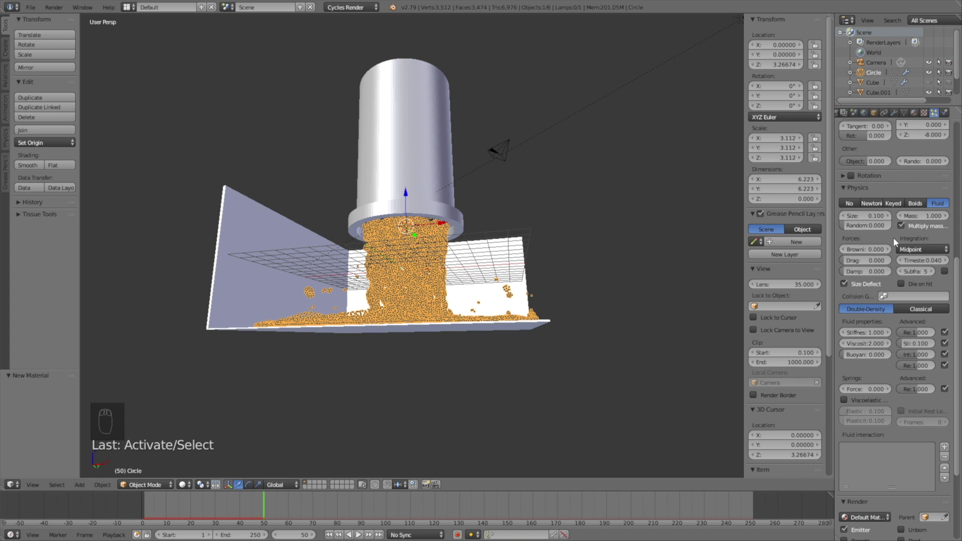
pyautogui.moveTo(898, 234); pyautogui.dragTo(864, 338)
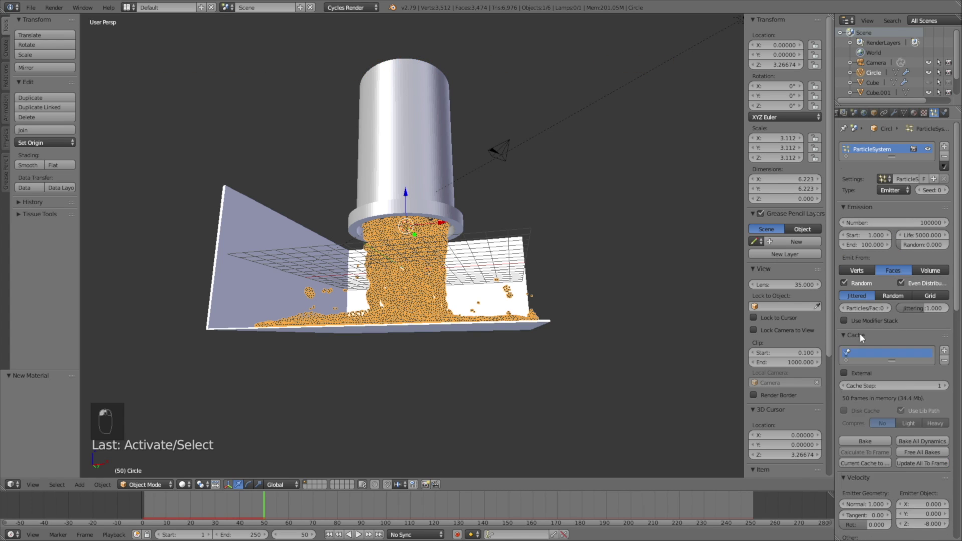
pyautogui.click(865, 438)
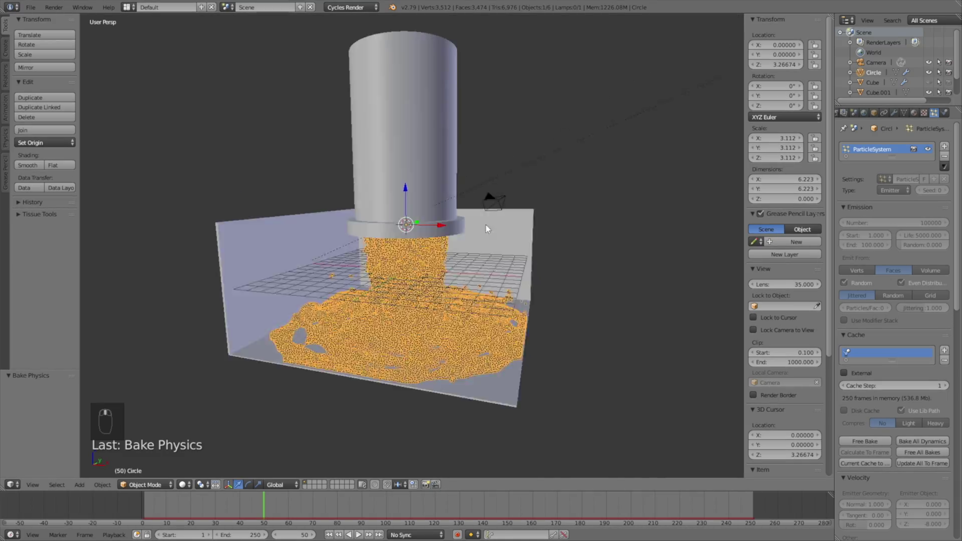
pyautogui.click(492, 226)
# Add a UV sphere and move it up beside the shower head.
pyautogui.moveTo(273, 508); pyautogui.dragTo(575, 526)
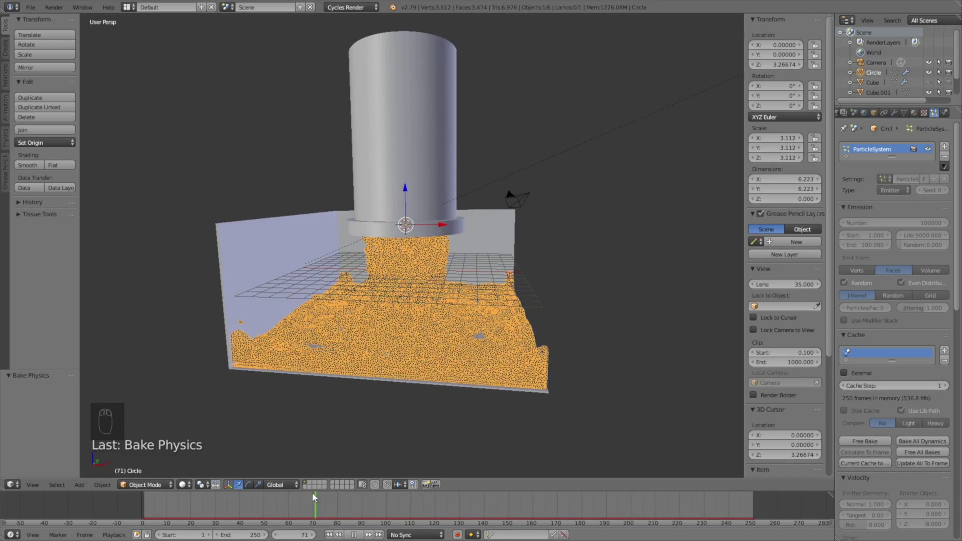
pyautogui.press('shift+a')
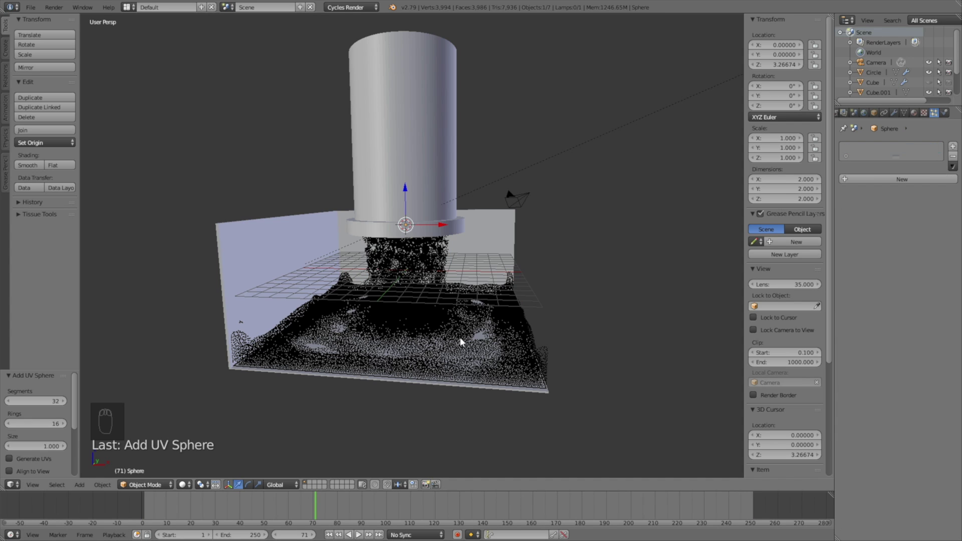
pyautogui.press('g')
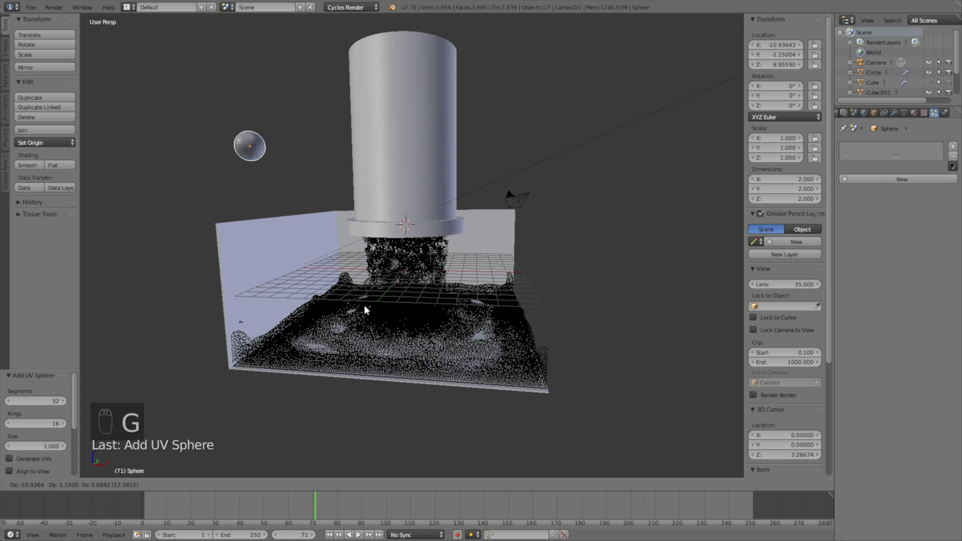
pyautogui.moveTo(366, 310); pyautogui.dragTo(424, 225)
# Send the sphere to a separate layer so it no longer shows in the scene.
pyautogui.press('m')
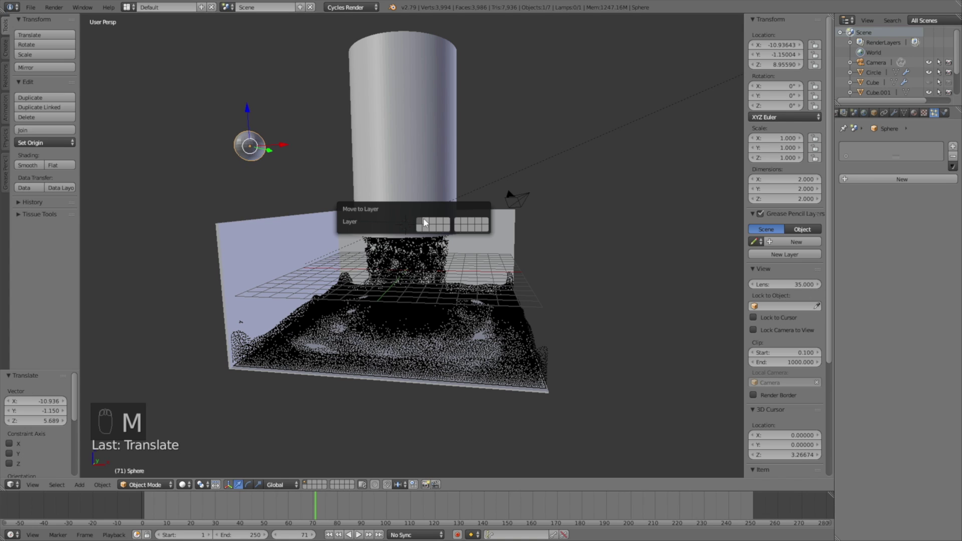
pyautogui.moveTo(449, 267); pyautogui.dragTo(534, 353)
pyautogui.moveTo(549, 356); pyautogui.dragTo(609, 433)
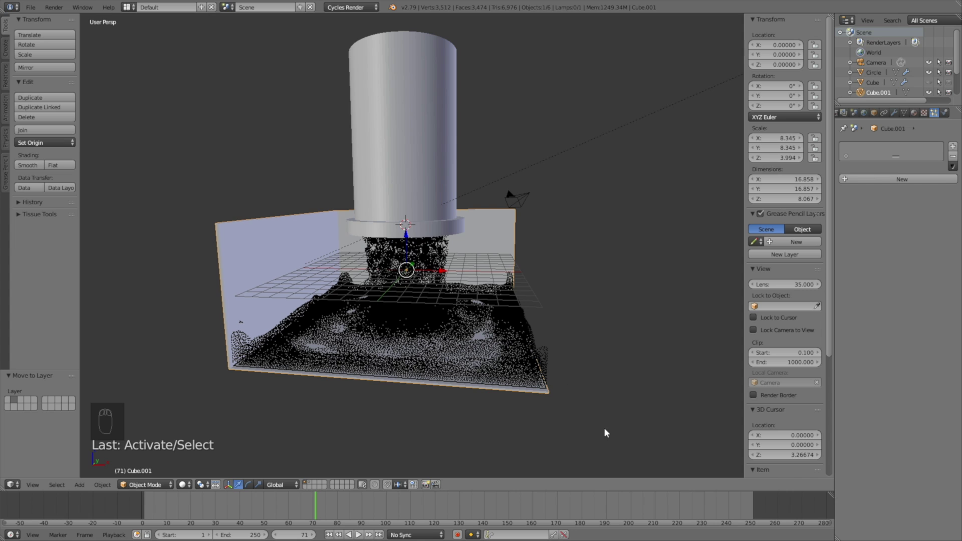
# Set the emitter's particles to render as Object duplicates using the Sphere at size 0.1.
pyautogui.middleClick(581, 366)
pyautogui.middleClick(434, 243)
pyautogui.middleClick(437, 243)
pyautogui.click(435, 233)
pyautogui.moveTo(888, 354); pyautogui.dragTo(917, 435)
pyautogui.moveTo(917, 435); pyautogui.dragTo(524, 322)
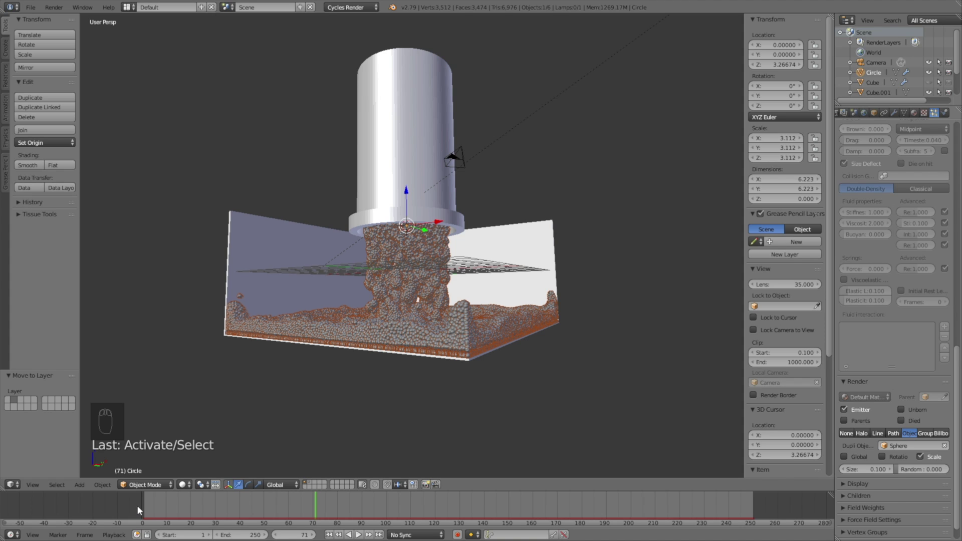
pyautogui.click(142, 510)
pyautogui.moveTo(930, 76); pyautogui.dragTo(877, 97)
# Give the sphere a new blue Glossy BSDF material at roughness 0.3 and view it in rendered preview.
pyautogui.moveTo(874, 94); pyautogui.dragTo(876, 187)
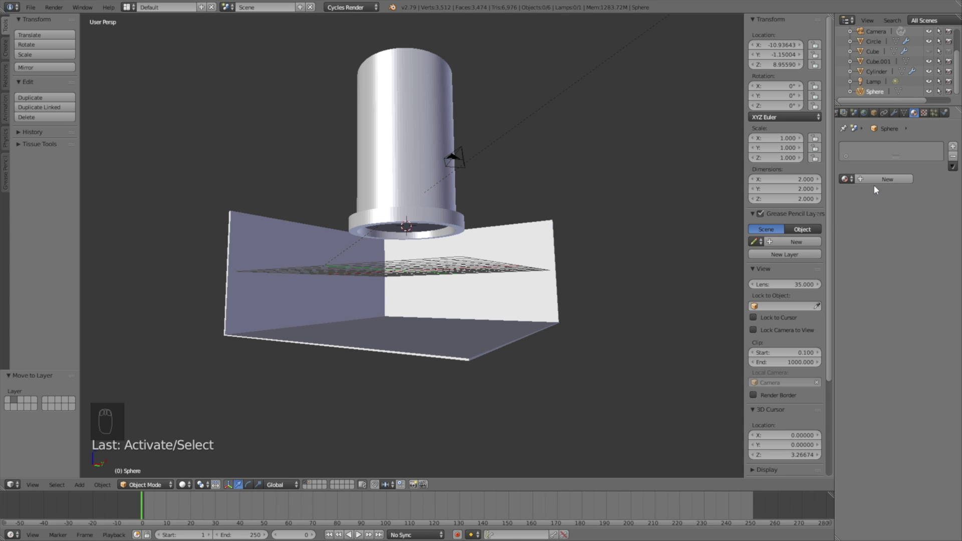
pyautogui.moveTo(878, 186); pyautogui.dragTo(842, 342)
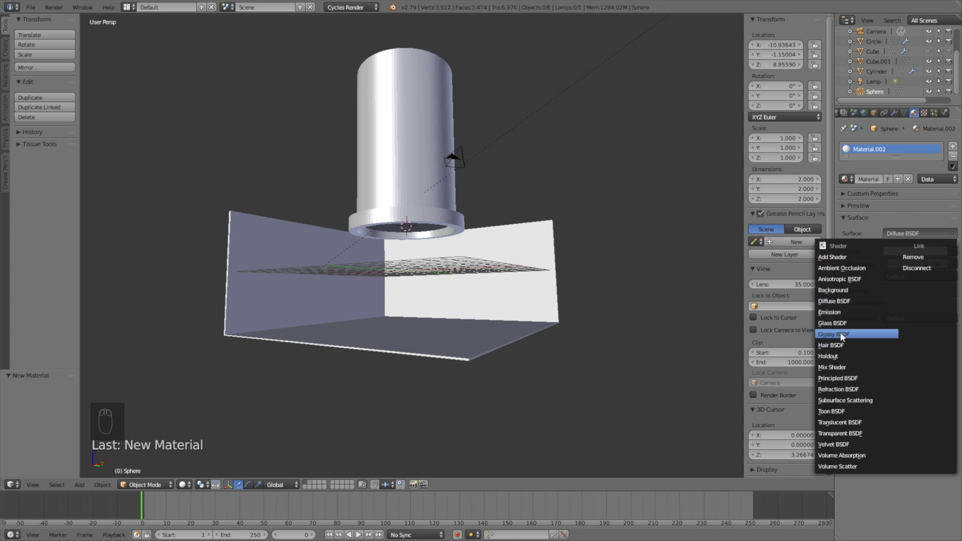
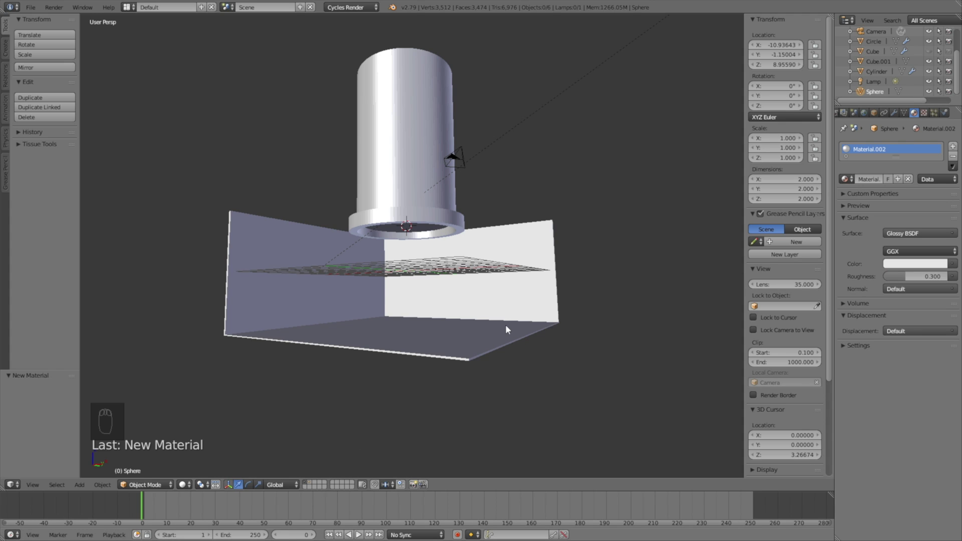
pyautogui.press('shift+z')
pyautogui.moveTo(907, 267); pyautogui.dragTo(909, 144)
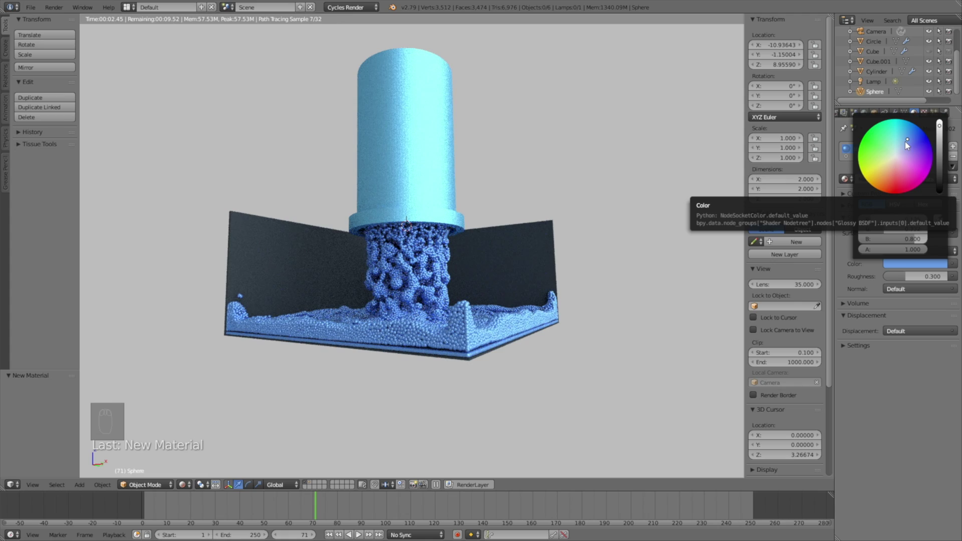
pyautogui.moveTo(621, 299); pyautogui.dragTo(580, 317)
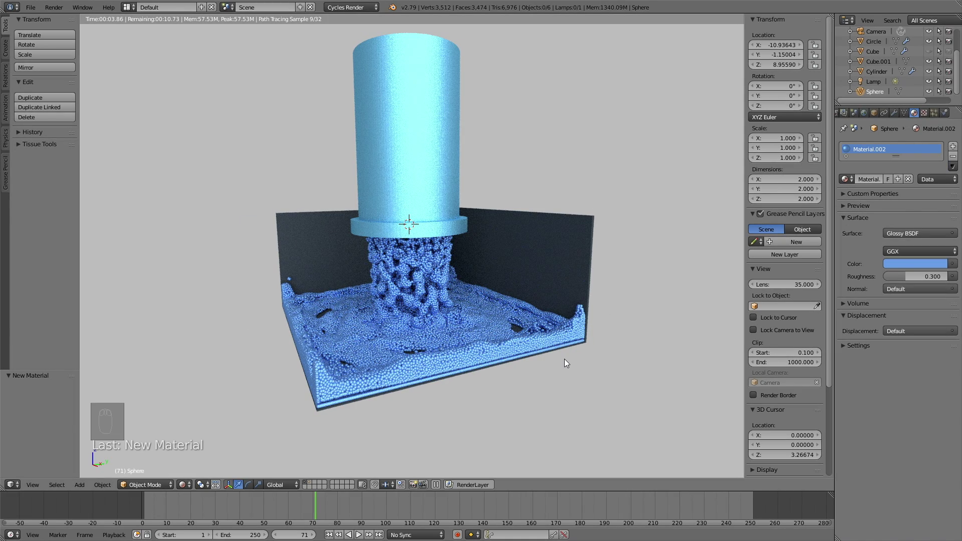
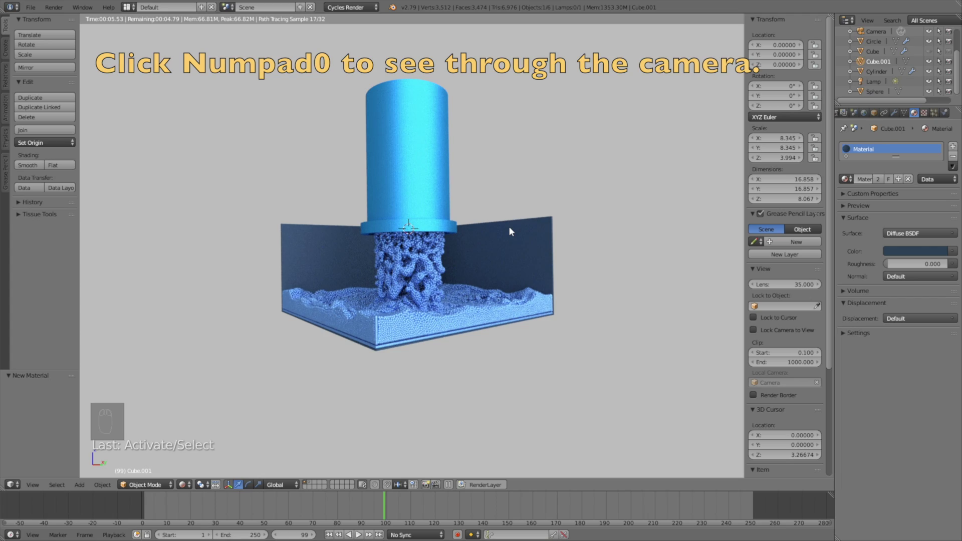
# Fly the camera closer so the box and pouring fluid fill its frame, then preview rendered at frame 97.
pyautogui.press('KP_0')
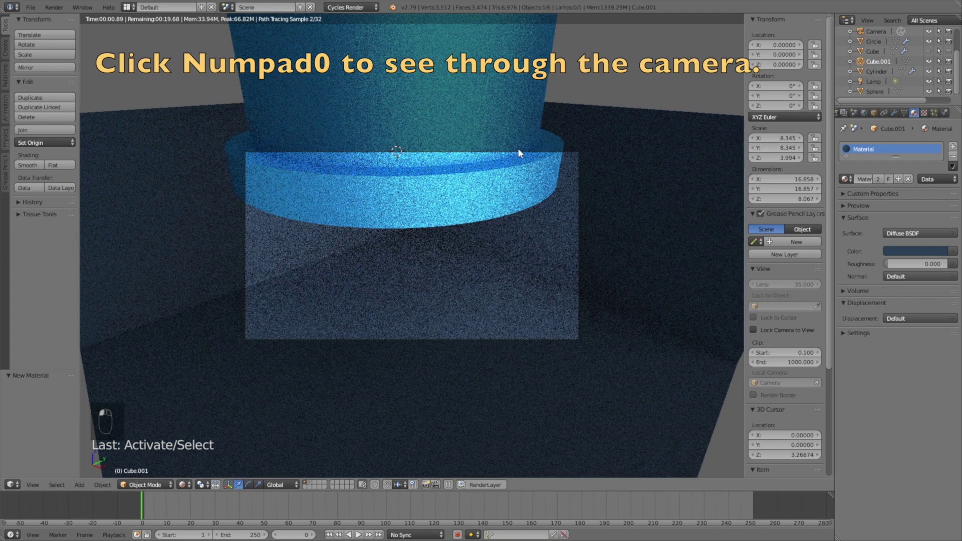
pyautogui.press('shift+z')
pyautogui.press('shift+f')
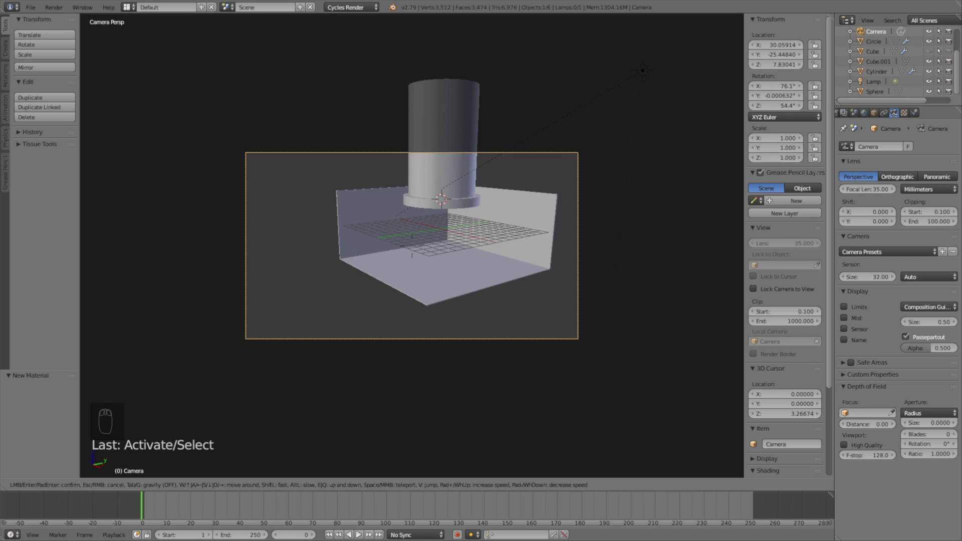
pyautogui.click(358, 532)
pyautogui.click(358, 532)
pyautogui.click(354, 506)
pyautogui.moveTo(477, 402); pyautogui.dragTo(478, 404)
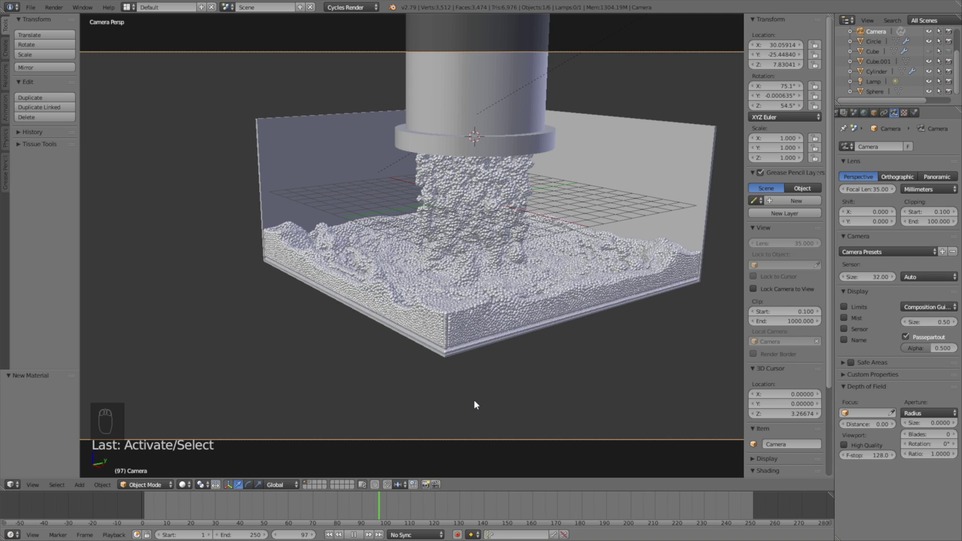
pyautogui.press('shift+z')
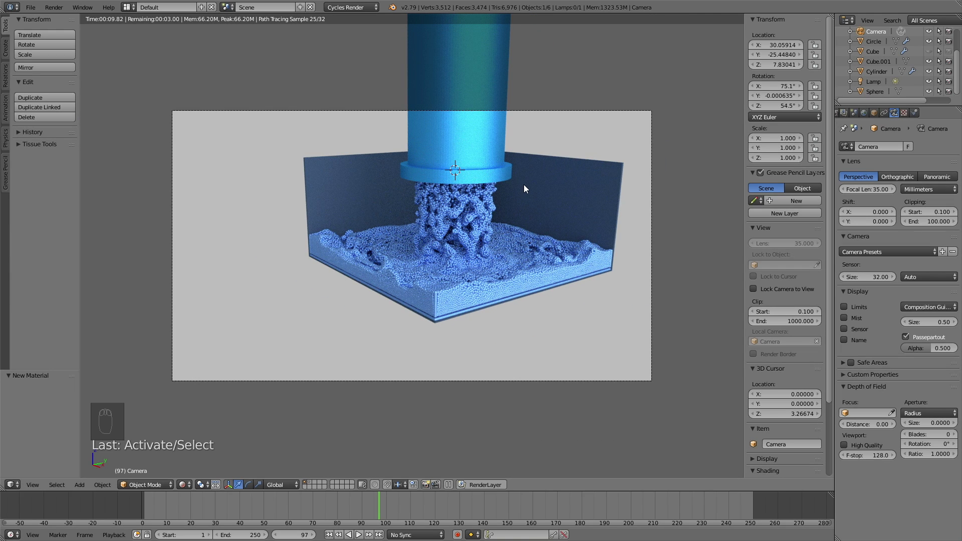
# Return to solid shading and set the render resolution to 100%.
pyautogui.press('shift+z')
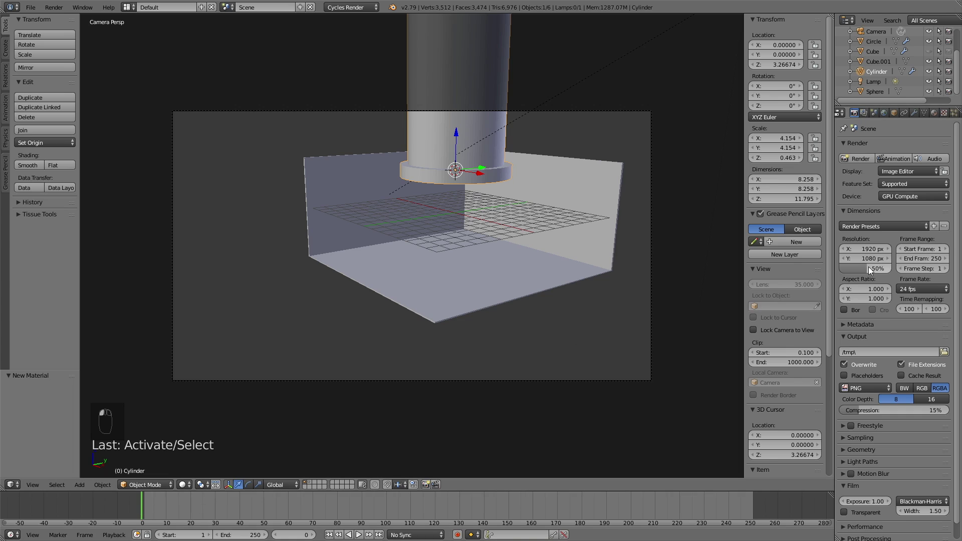
pyautogui.press('0')
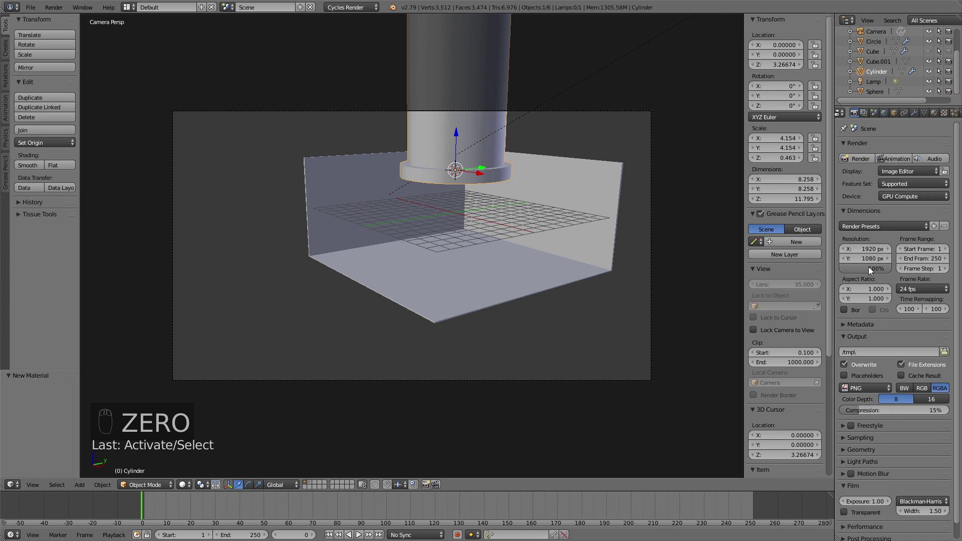
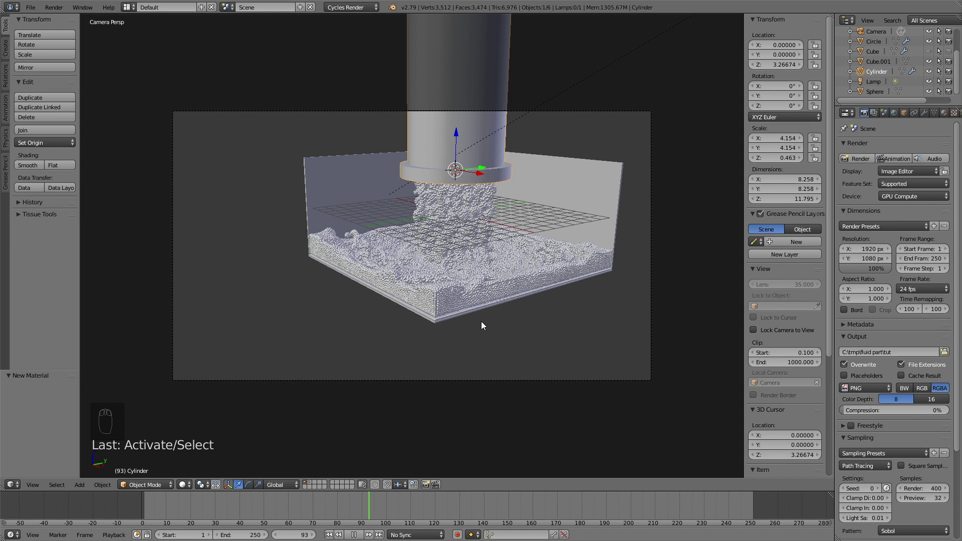
pyautogui.press('shift+z')
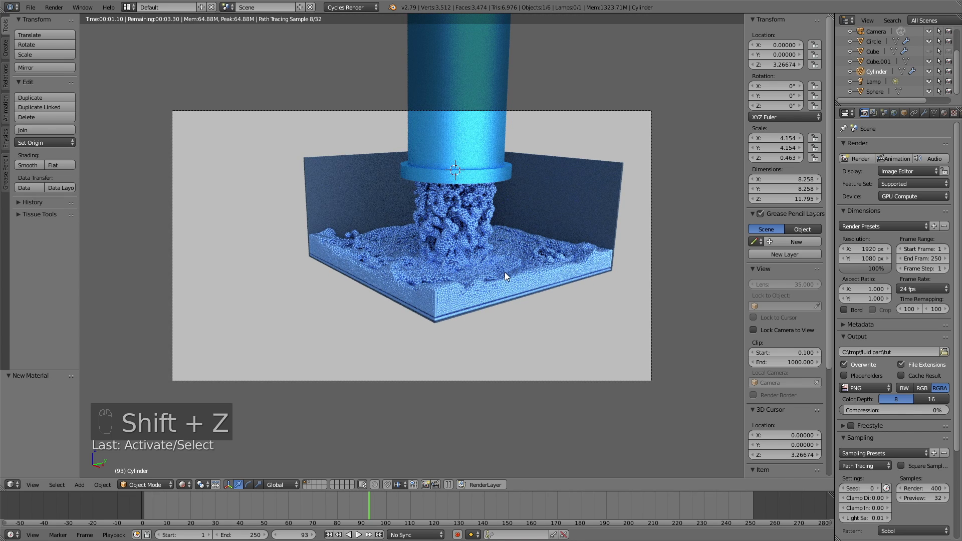
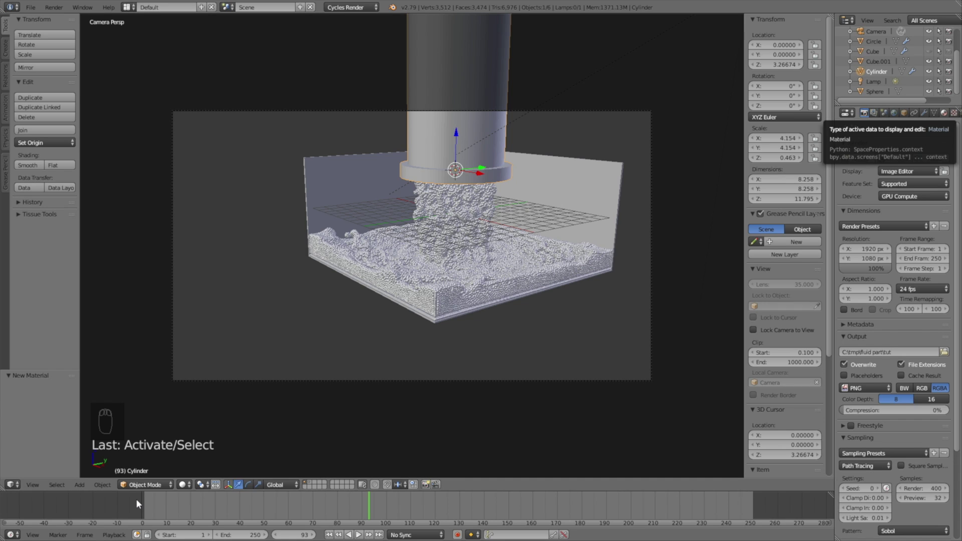
# Darken the sphere's glossy colour to a deeper blue and set the world background to a warm beige.
pyautogui.moveTo(141, 504); pyautogui.dragTo(905, 92)
pyautogui.moveTo(883, 94); pyautogui.dragTo(910, 137)
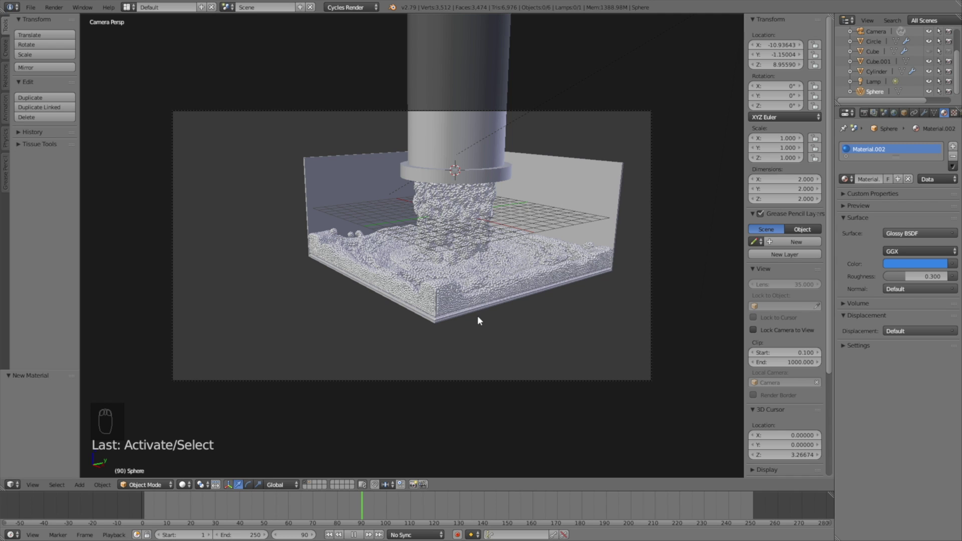
pyautogui.press('shift+z')
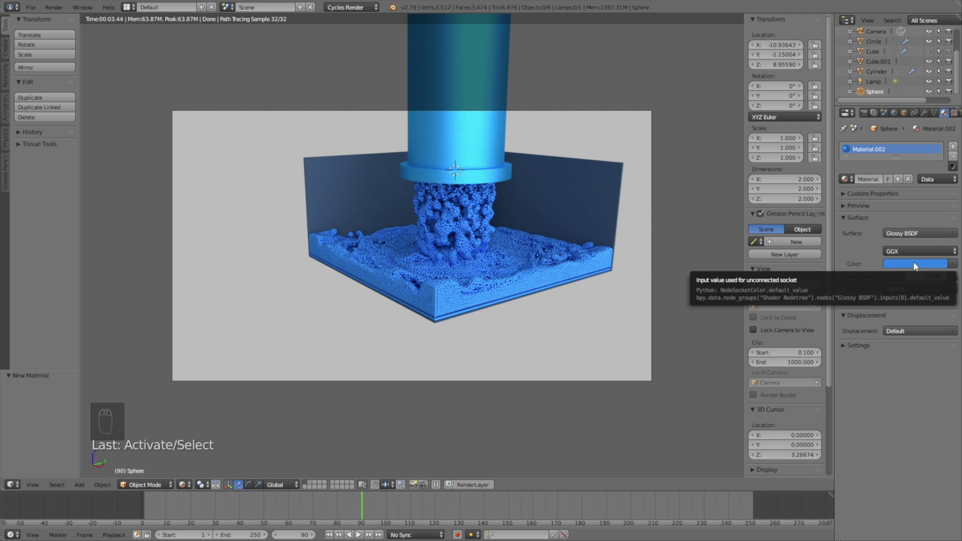
pyautogui.moveTo(917, 263); pyautogui.dragTo(940, 147)
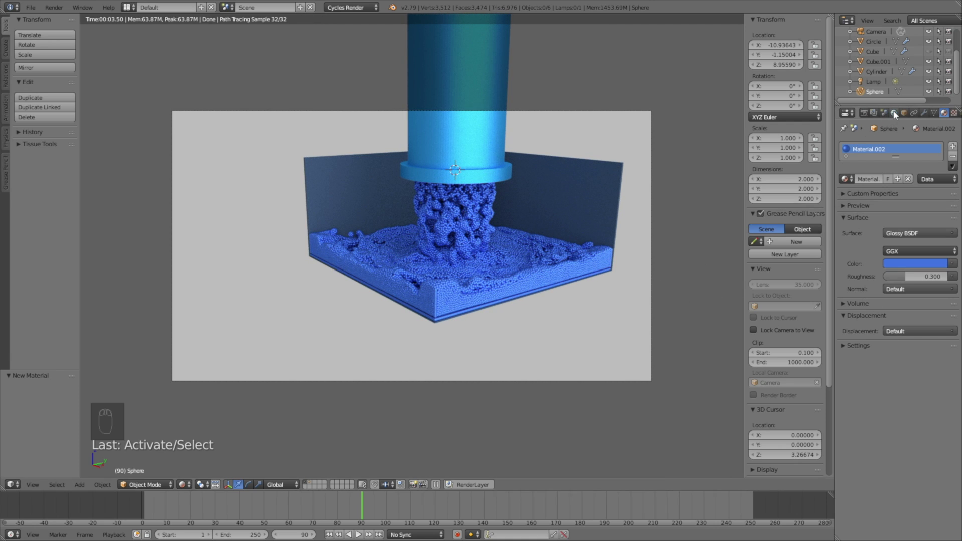
pyautogui.moveTo(898, 116); pyautogui.dragTo(907, 120)
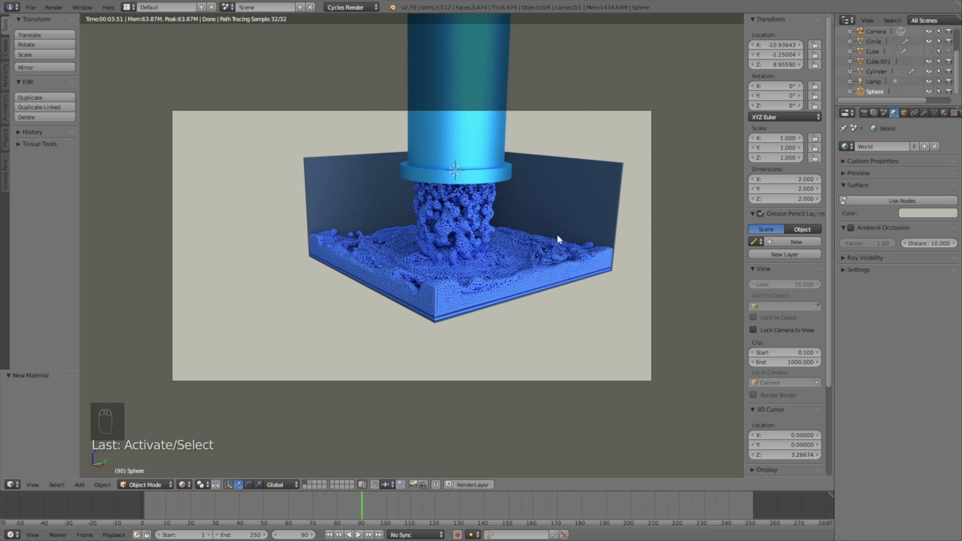
# Return to solid view and select the shower head circle emitter.
pyautogui.press('shift+z')
pyautogui.click(142, 510)
pyautogui.moveTo(506, 219); pyautogui.dragTo(451, 203)
pyautogui.rightClick(450, 202)
# Free the emitter's particle bake and begin entering a new particle count of 150.
pyautogui.middleClick(928, 116)
pyautogui.moveTo(929, 117); pyautogui.dragTo(923, 262)
pyautogui.moveTo(922, 262); pyautogui.dragTo(898, 291)
pyautogui.moveTo(871, 444); pyautogui.dragTo(629, 70)
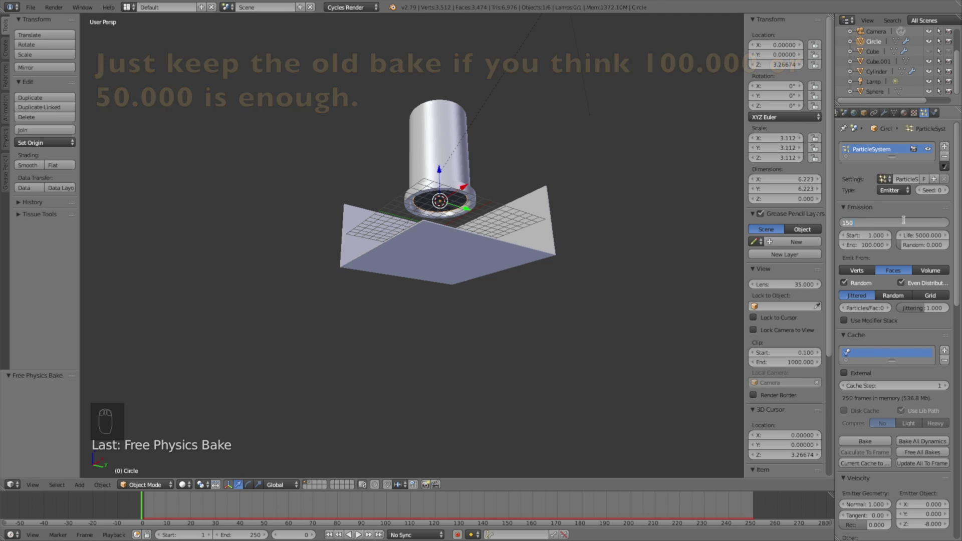
# Emit 150000 particles from the emitter's faces and re-bake the fluid simulation.
pyautogui.press('0')
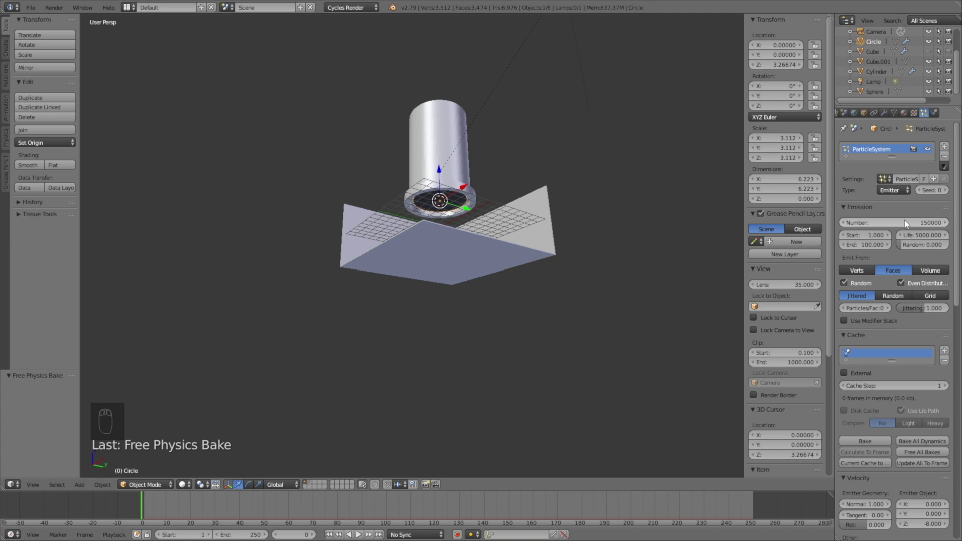
pyautogui.moveTo(905, 224); pyautogui.dragTo(895, 271)
pyautogui.click(895, 271)
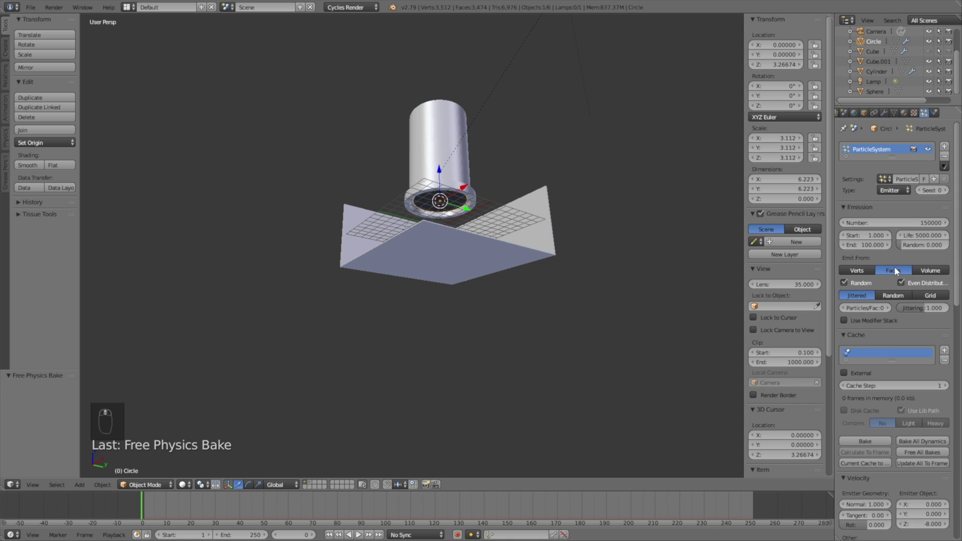
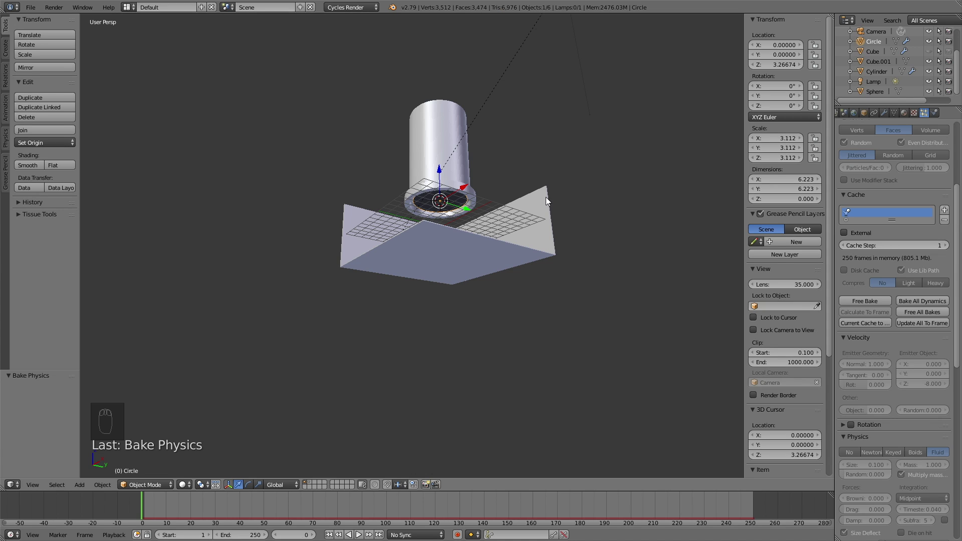
pyautogui.moveTo(169, 507); pyautogui.dragTo(185, 507)
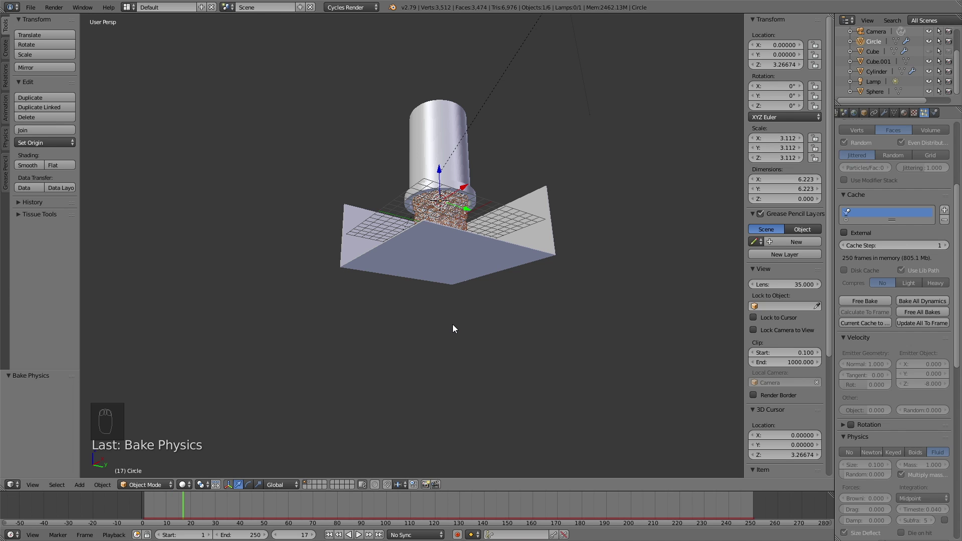
# View the denser pouring fluid through the camera with rendered shading at frame 93.
pyautogui.click(468, 286)
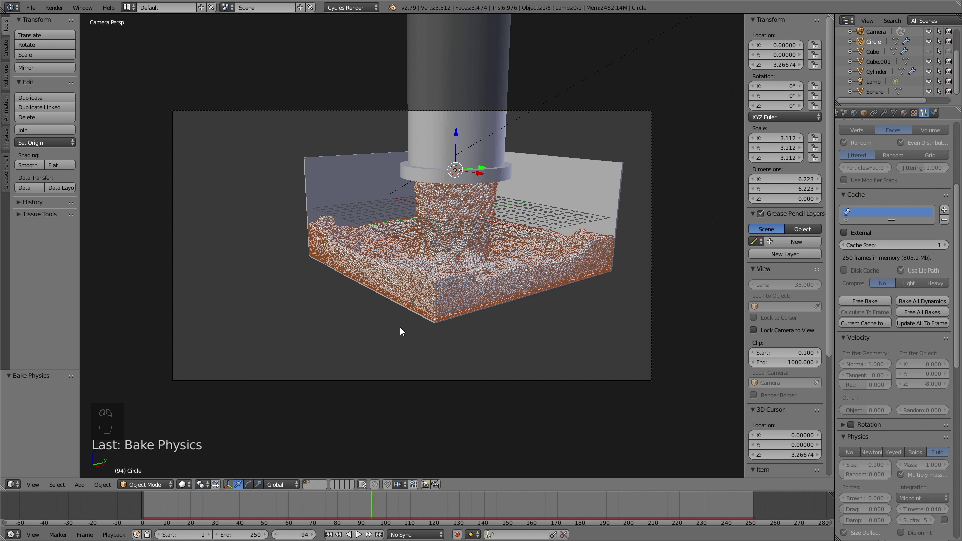
pyautogui.press('shift+z')
pyautogui.click(373, 507)
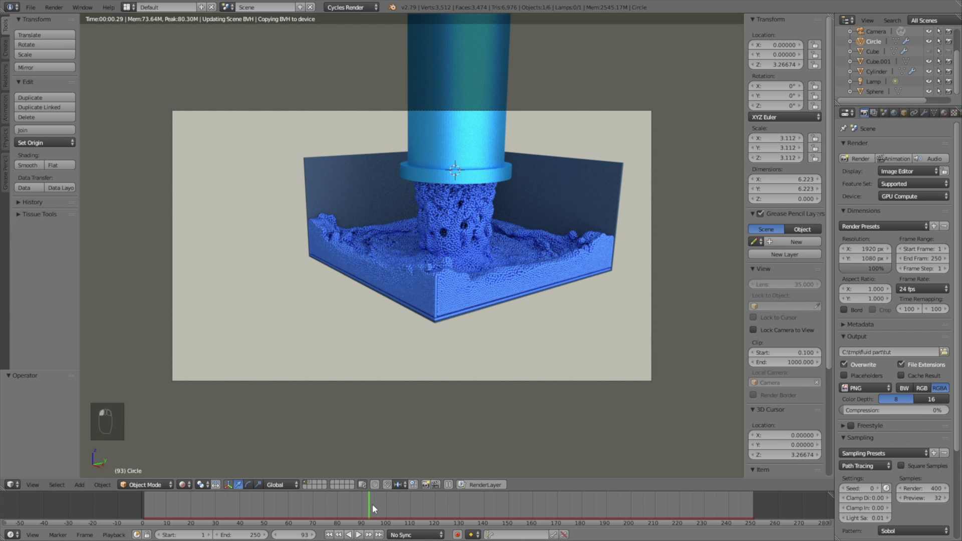